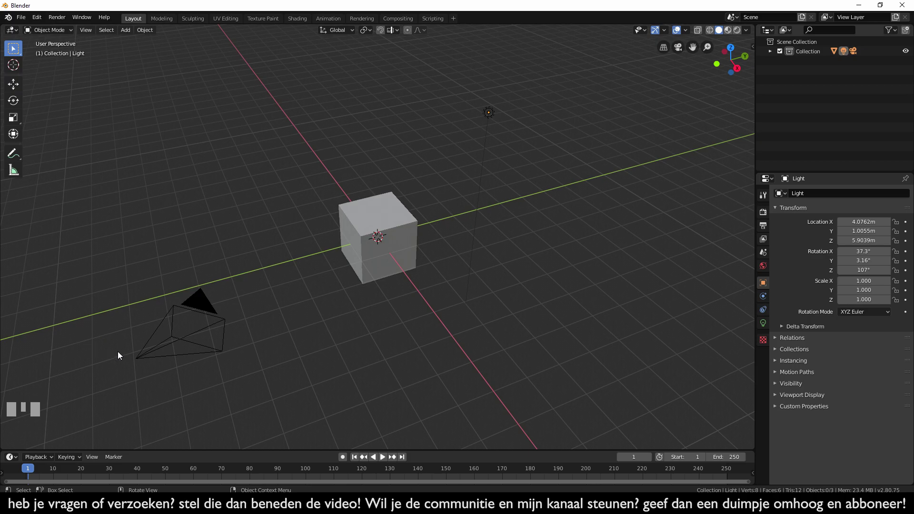
Delete the default camera and light so only the cube remains.
{"action": "left_click", "coordinate": [193, 317]}
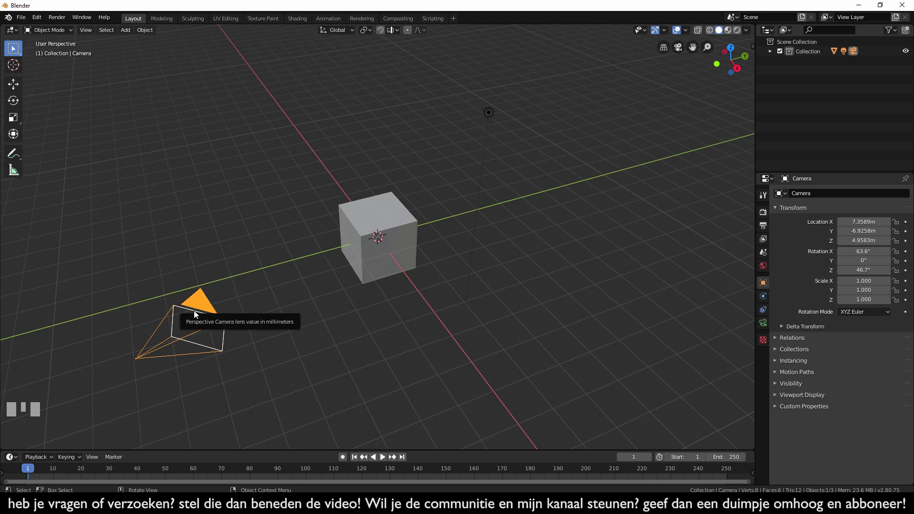
{"action": "key", "text": "Delete"}
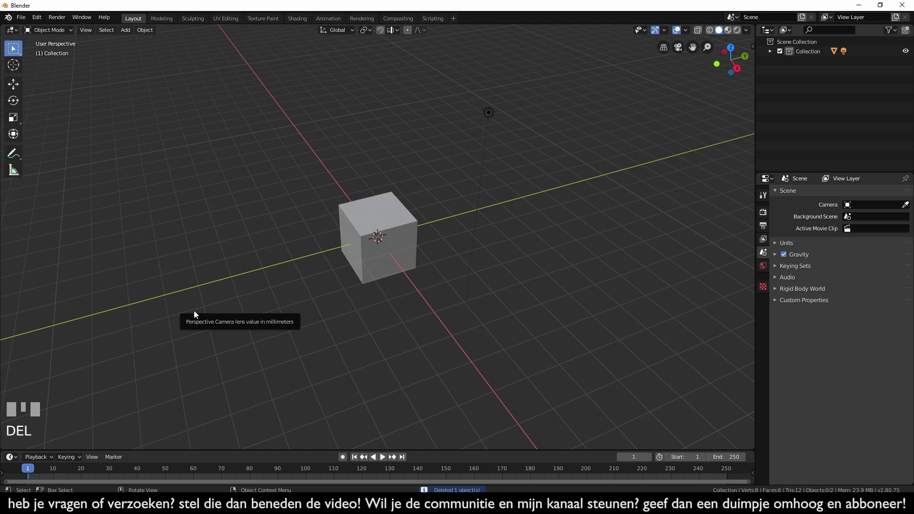
{"action": "left_click", "coordinate": [487, 148]}
{"action": "key", "text": "x"}
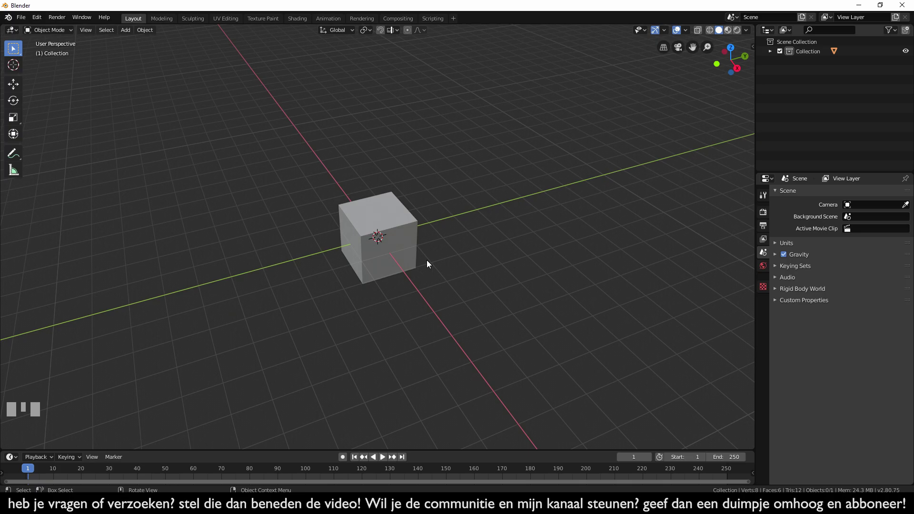
{"action": "scroll", "scroll_direction": "up", "scroll_amount": 3}
{"action": "scroll", "scroll_direction": "down", "scroll_amount": 3}
{"action": "scroll", "scroll_direction": "up", "scroll_amount": 3}
{"action": "scroll", "scroll_direction": "down", "scroll_amount": 3}
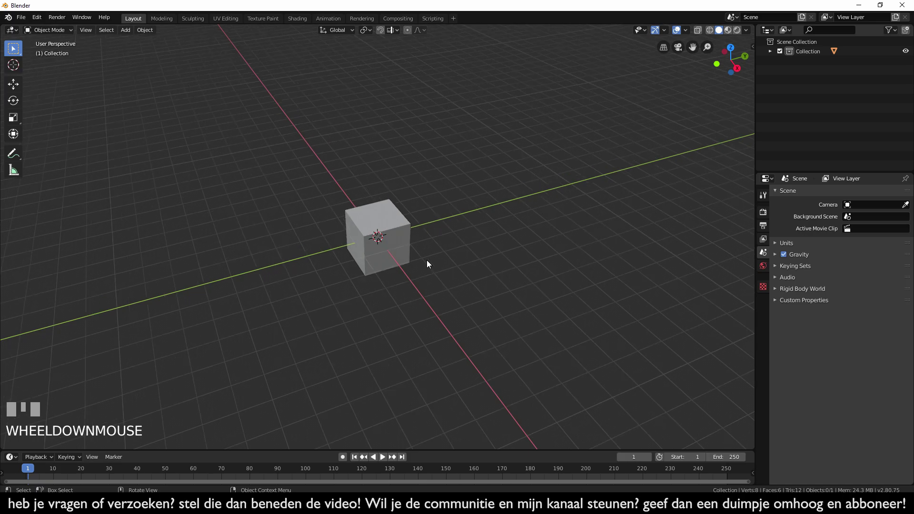
{"action": "left_click_drag", "start_coordinate": [429, 261], "coordinate": [691, 313]}
{"action": "key", "text": "KP_1"}
{"action": "scroll", "scroll_direction": "up", "scroll_amount": 3}
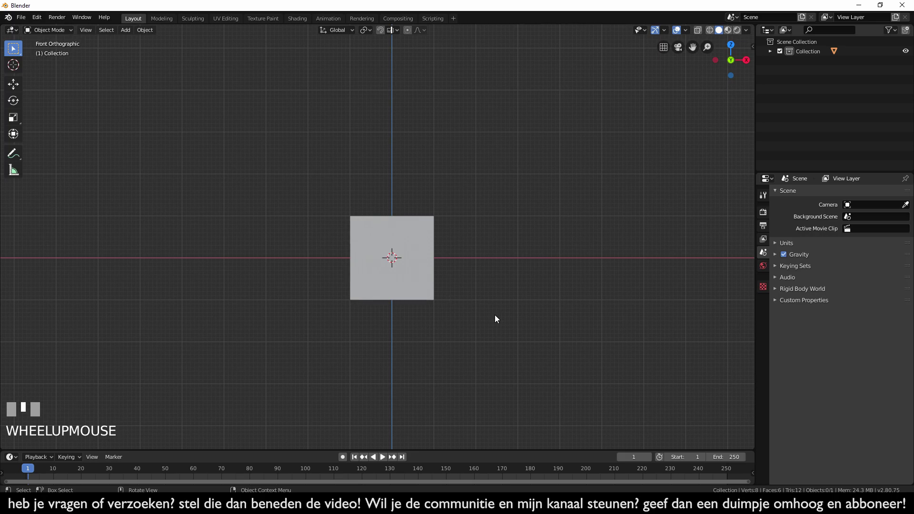
{"action": "key", "text": "KP_3"}
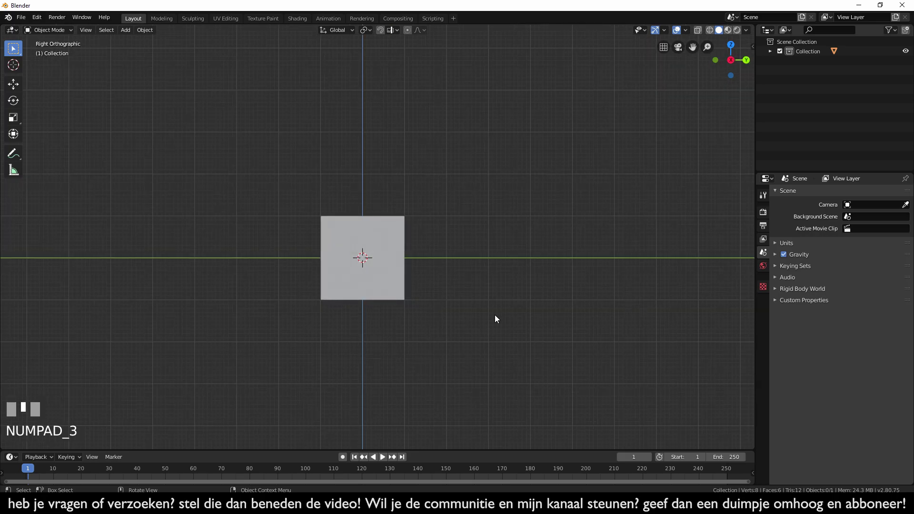
From Front view, raise the cube 1 m along Z and cancel the sideways move.
{"action": "key", "text": "KP_7"}
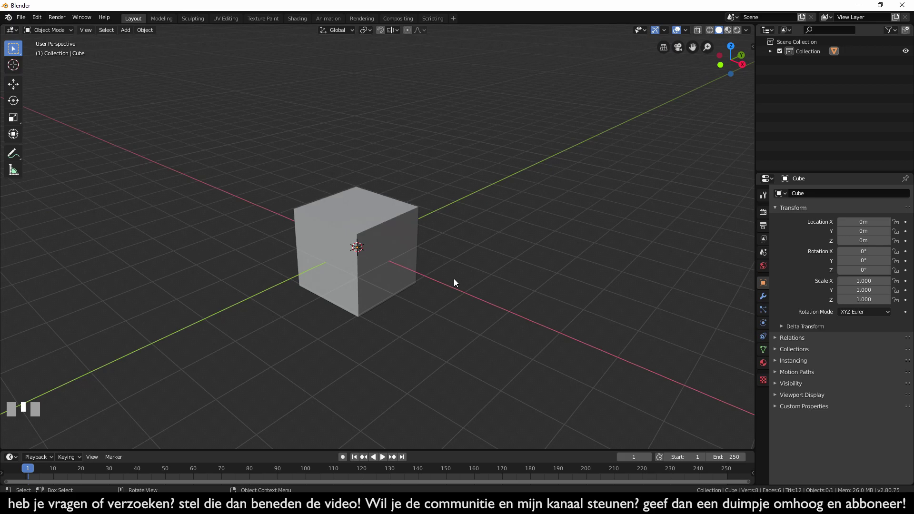
{"action": "key", "text": "KP_1"}
{"action": "left_click", "coordinate": [407, 278]}
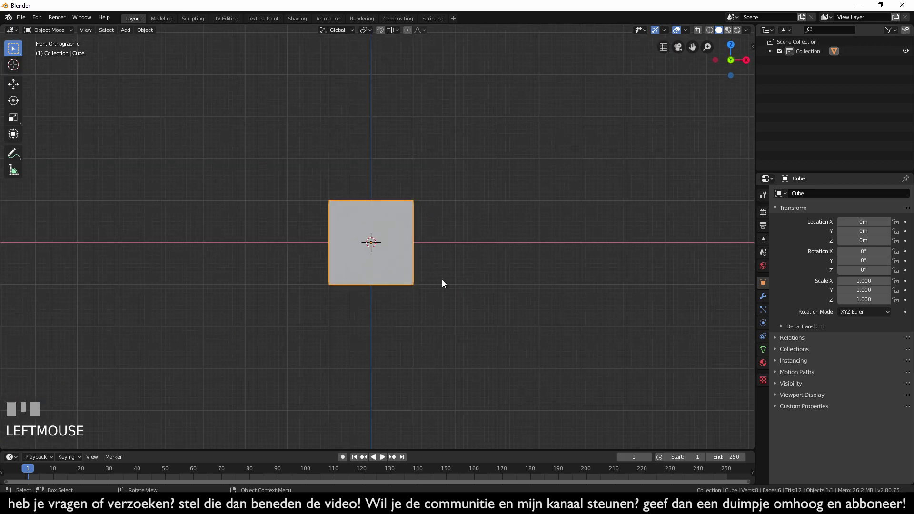
{"action": "key", "text": "g"}
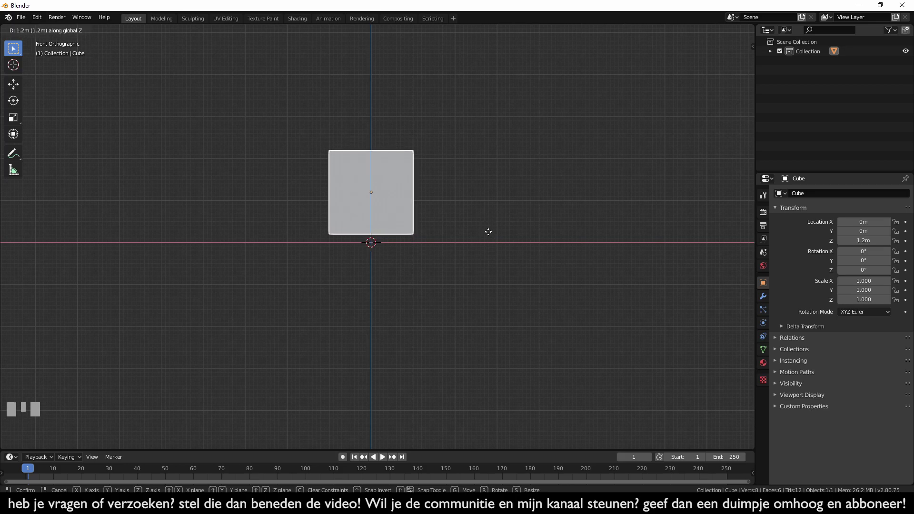
{"action": "left_click", "coordinate": [491, 241]}
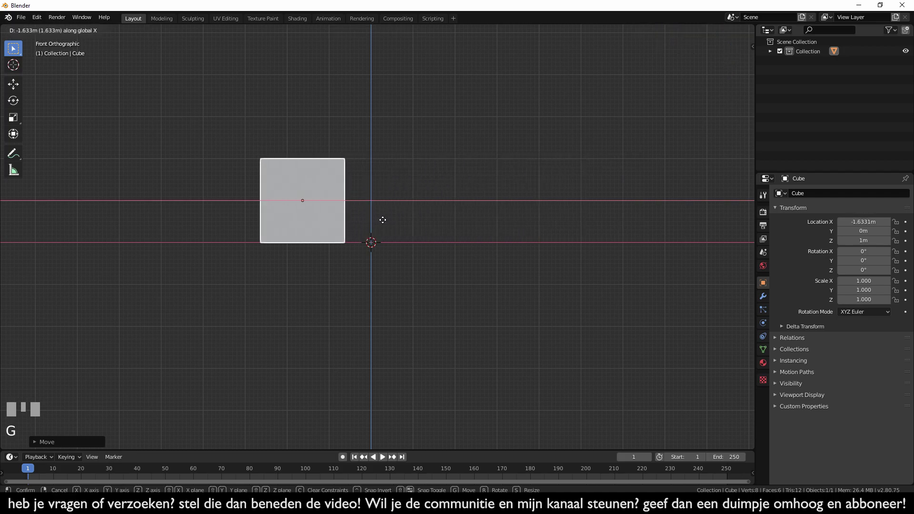
{"action": "key", "text": "Escape"}
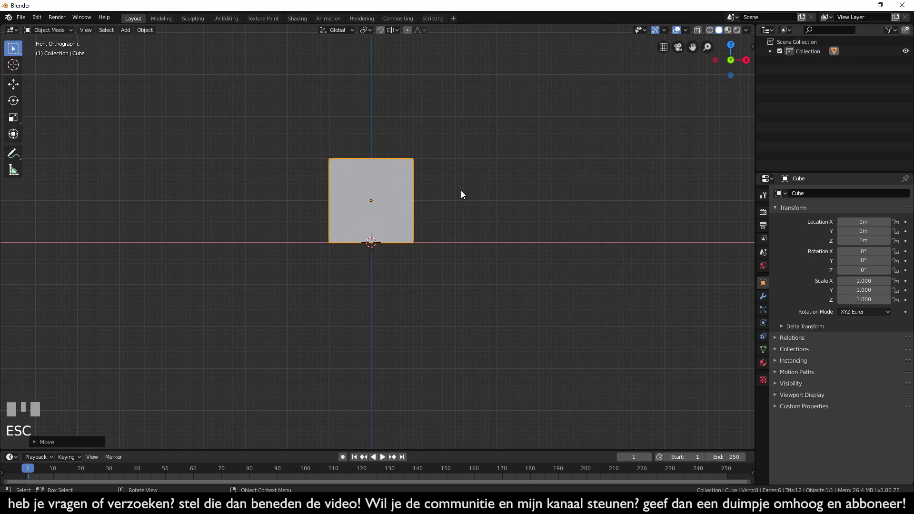
{"action": "middle_click", "coordinate": [483, 196]}
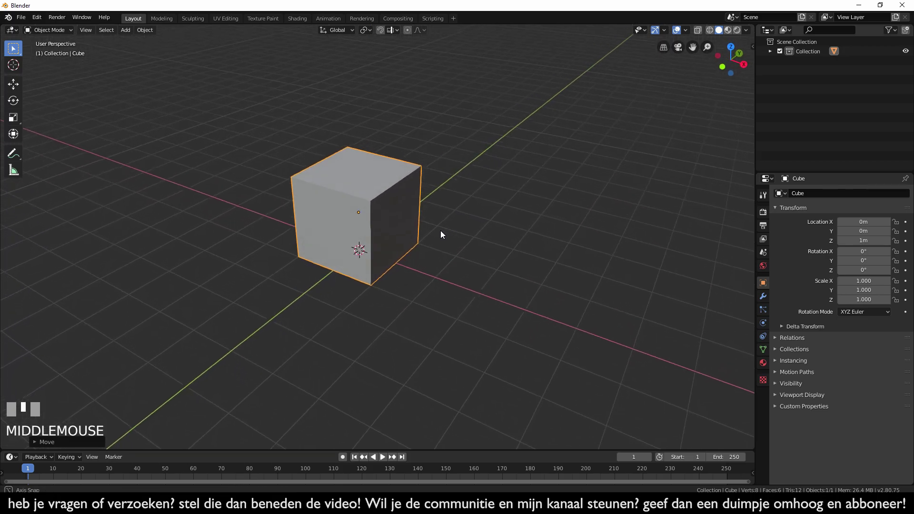
{"action": "left_click_drag", "start_coordinate": [436, 239], "coordinate": [432, 238]}
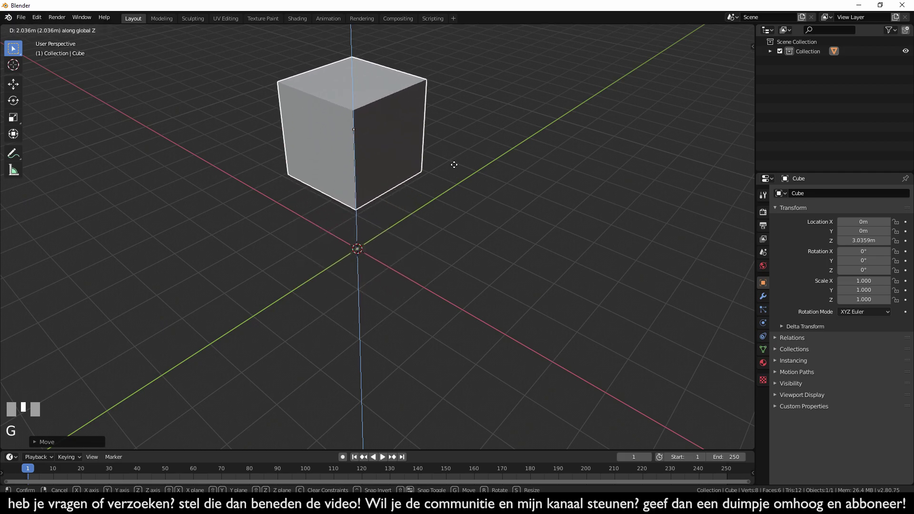
{"action": "key", "text": "Escape"}
{"action": "key", "text": "g"}
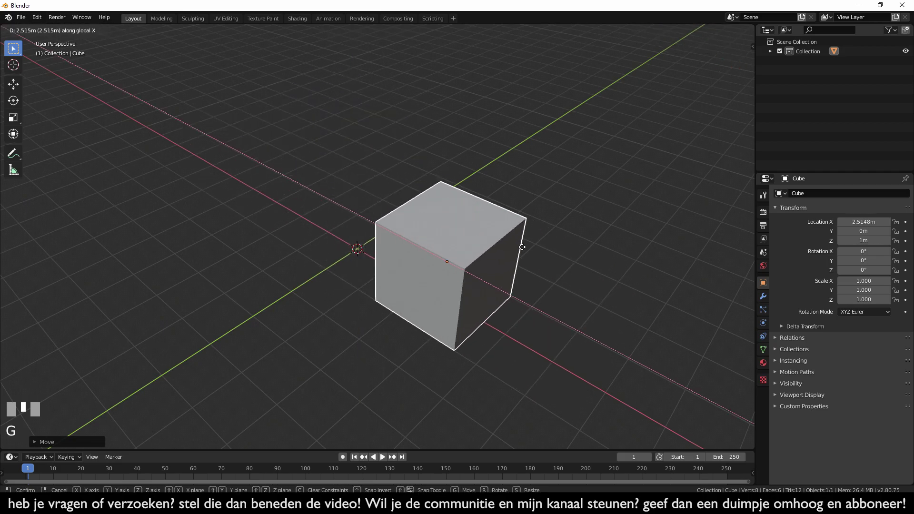
{"action": "key", "text": "Escape"}
{"action": "key", "text": "g"}
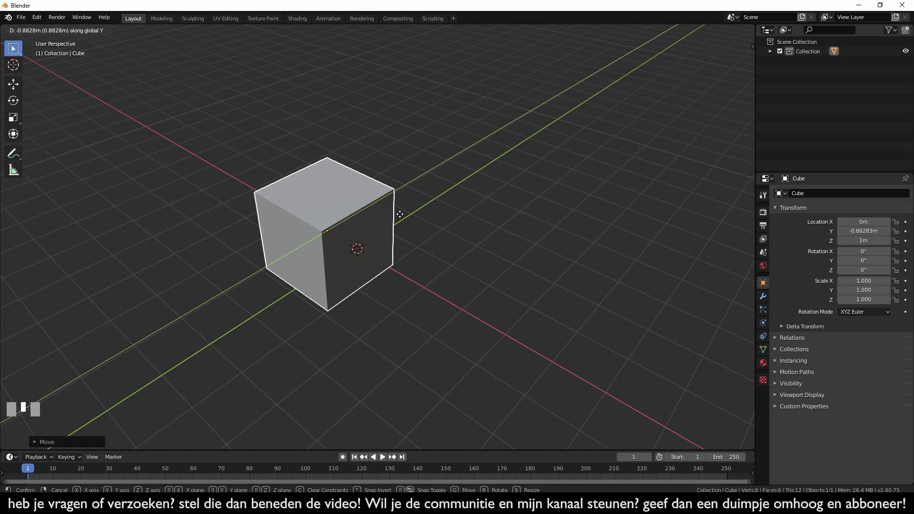
Scale the cube down to 0.432 and lower it along Z to 0.5 m.
{"action": "key", "text": "Escape"}
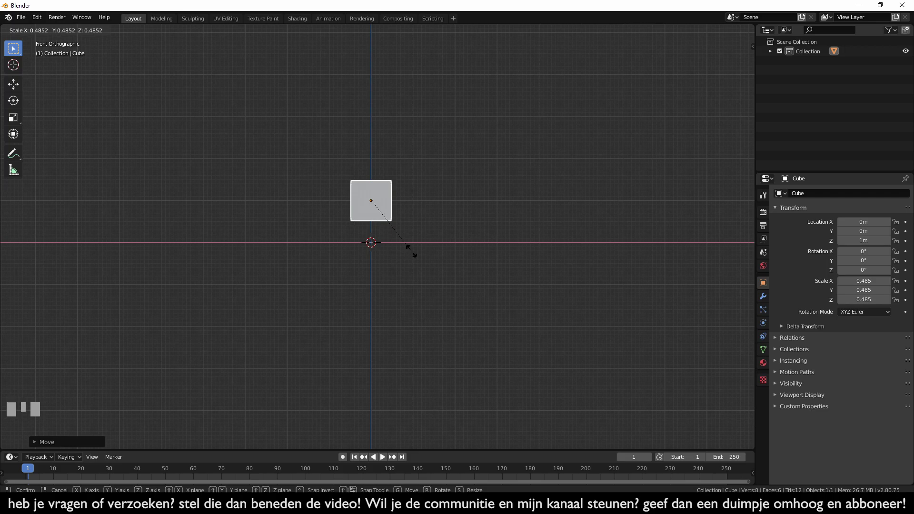
{"action": "left_click", "coordinate": [409, 247]}
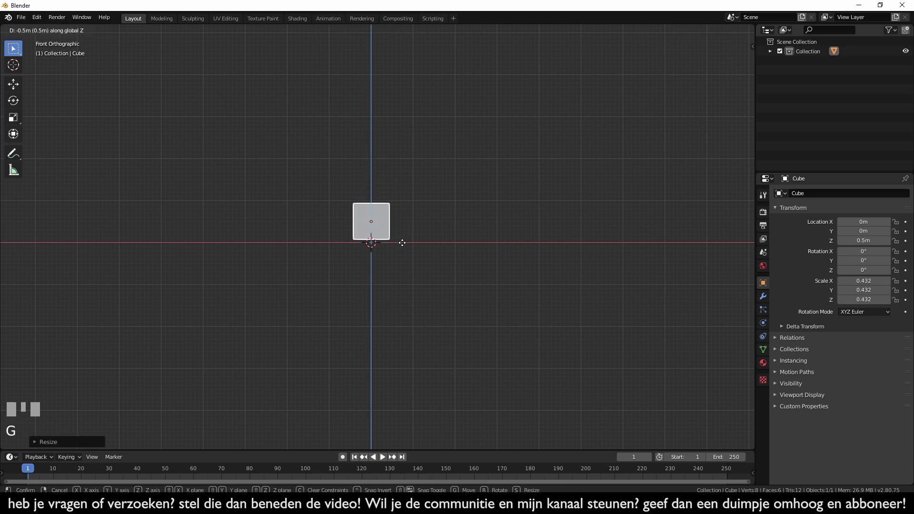
{"action": "left_click", "coordinate": [407, 244]}
{"action": "scroll", "scroll_direction": "up", "scroll_amount": 3}
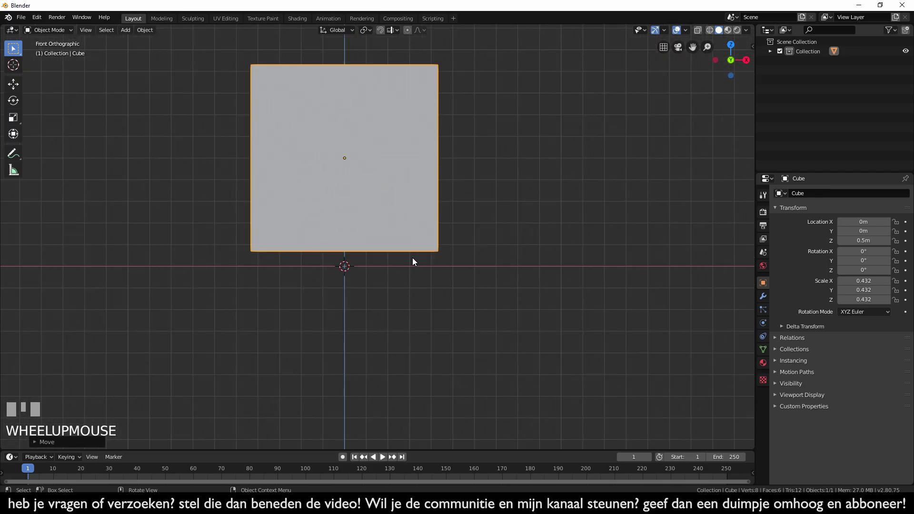
{"action": "scroll", "scroll_direction": "down", "scroll_amount": 3}
{"action": "scroll", "scroll_direction": "up", "scroll_amount": 3}
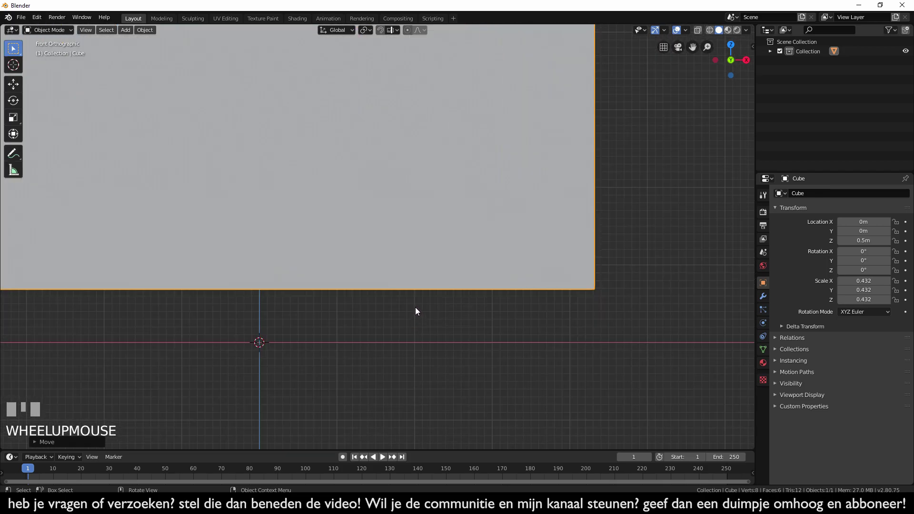
{"action": "scroll", "scroll_direction": "down", "scroll_amount": 3}
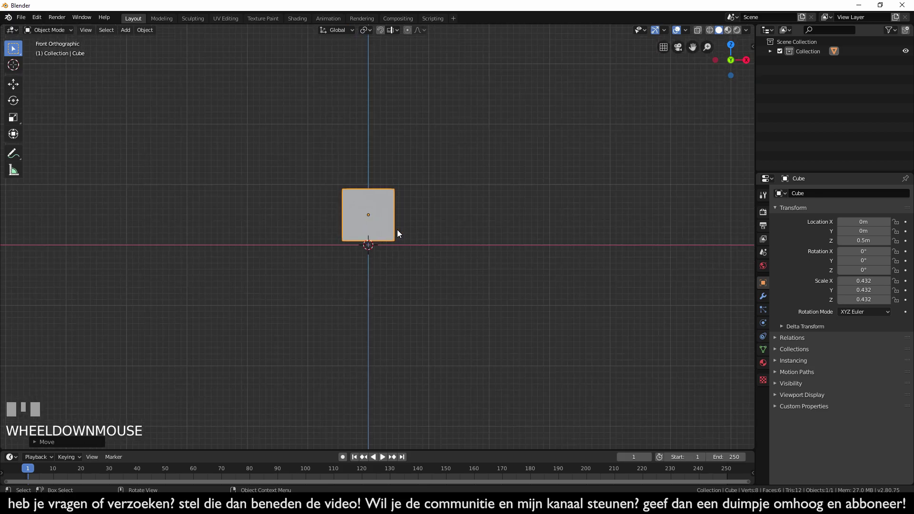
Undo the scale, reset the cube to the origin and raise its mesh 1 m in Edit Mode.
{"action": "key", "text": "ctrl+z"}
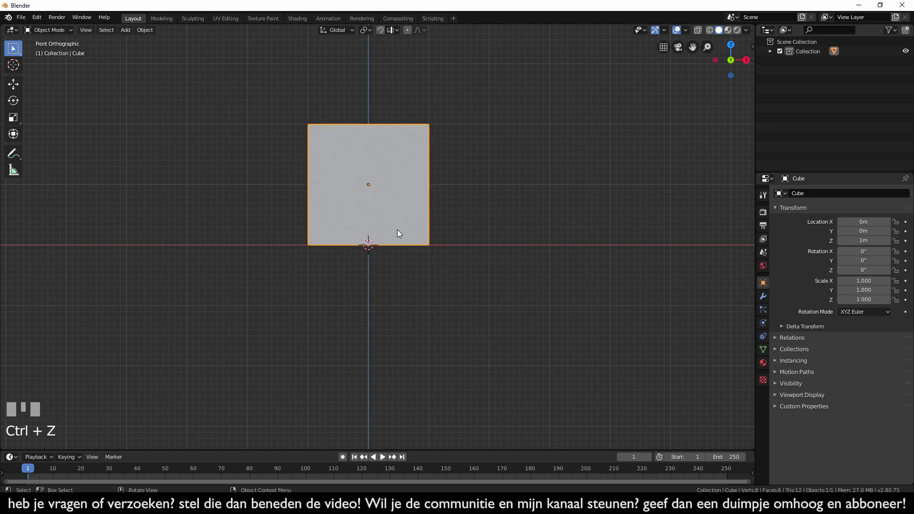
{"action": "key", "text": "g"}
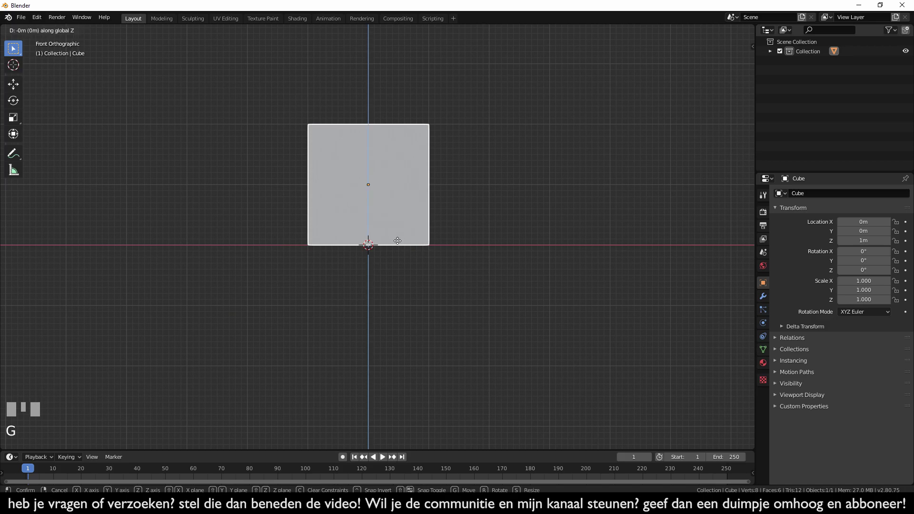
{"action": "left_click", "coordinate": [399, 290]}
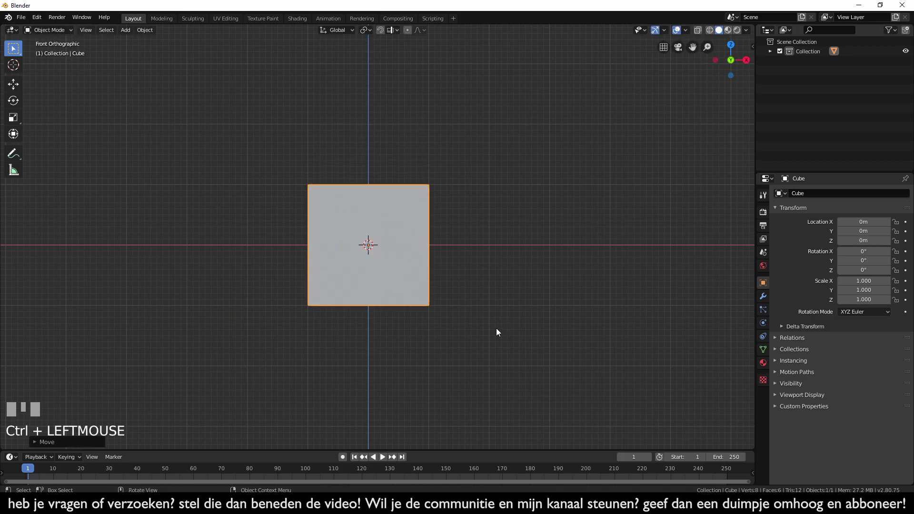
{"action": "key", "text": "Tab"}
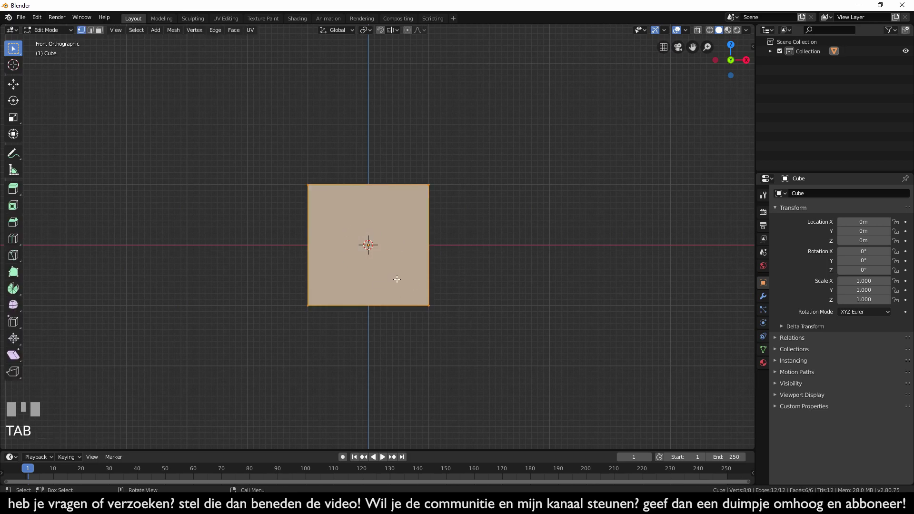
{"action": "key", "text": "g"}
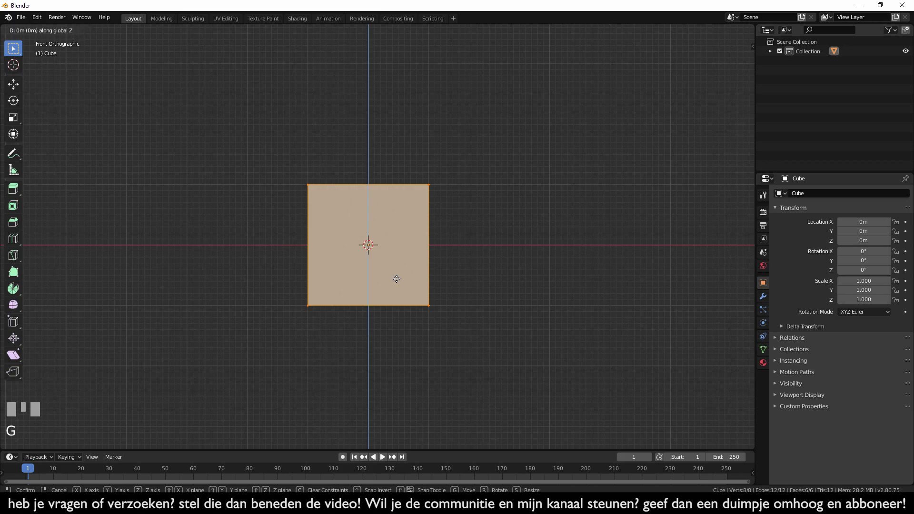
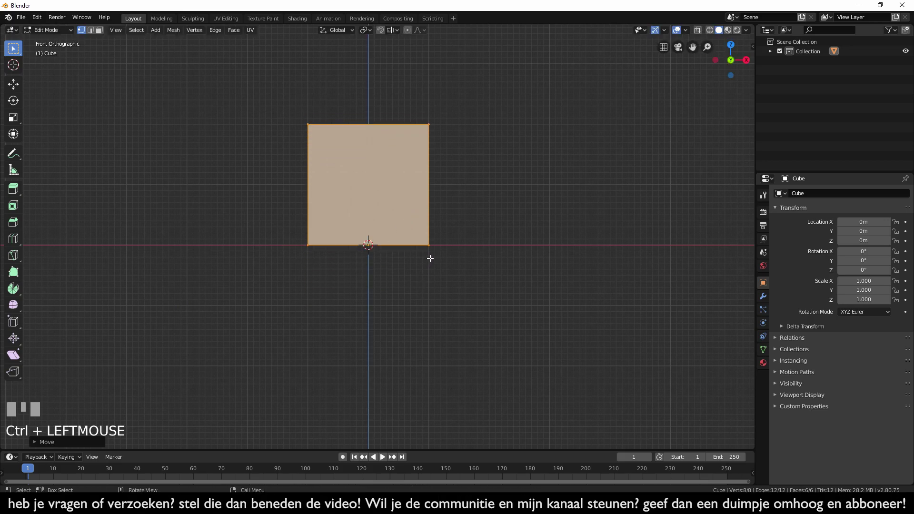
Discard a trial 2 m X move, then start stretching the mesh along X from Front view.
{"action": "key", "text": "Tab"}
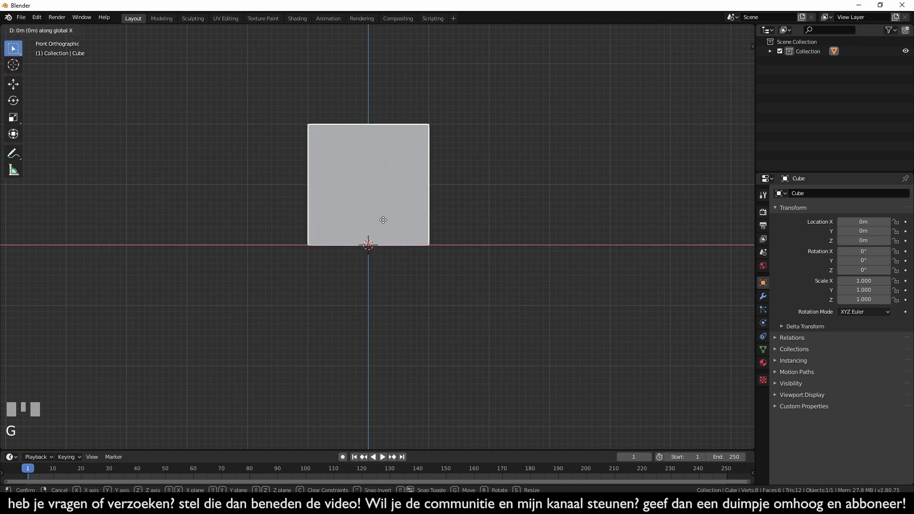
{"action": "left_click", "coordinate": [508, 233]}
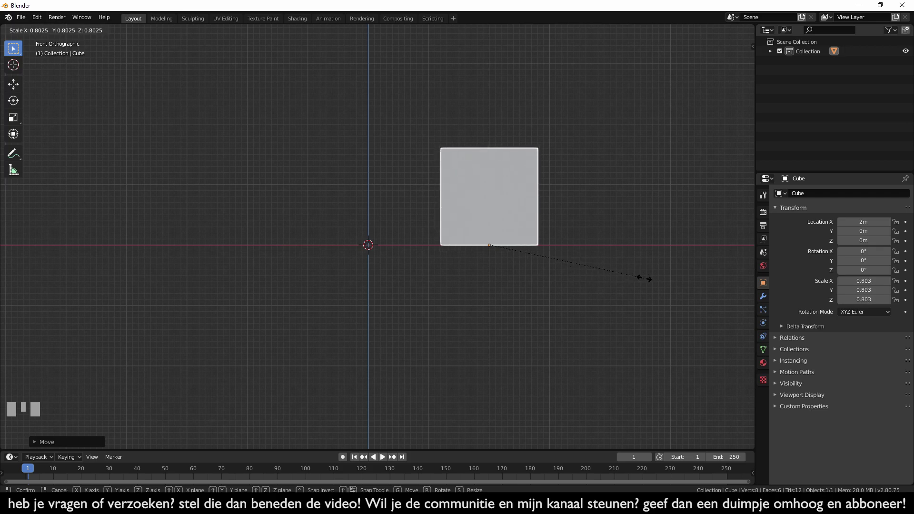
{"action": "key", "text": "Escape"}
{"action": "key", "text": "ctrl+z"}
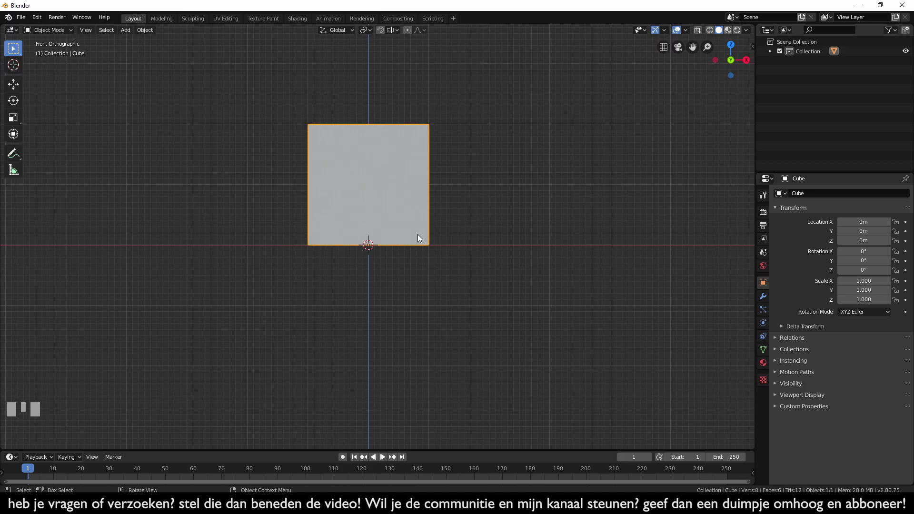
{"action": "key", "text": "Tab"}
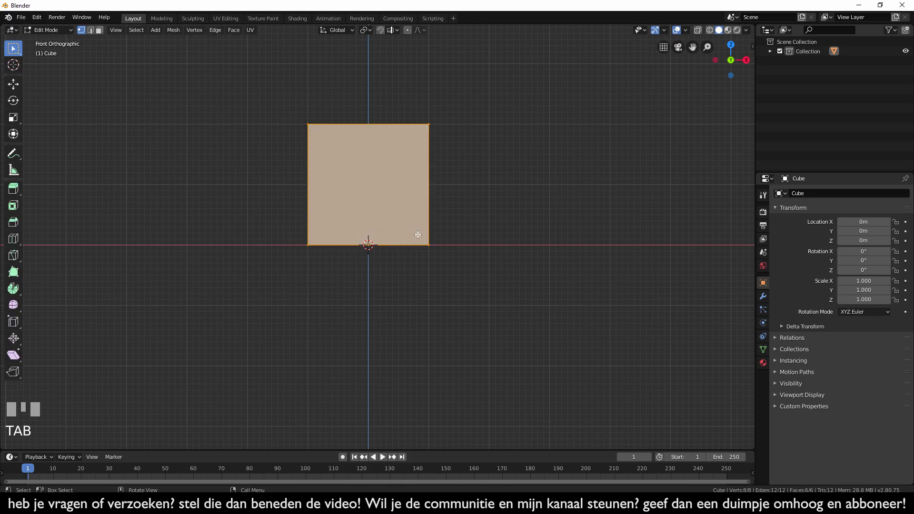
{"action": "key", "text": "s"}
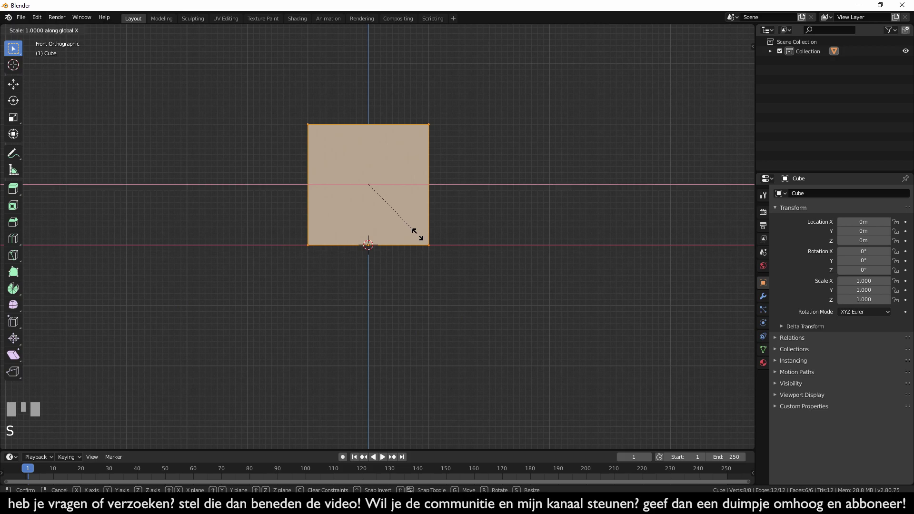
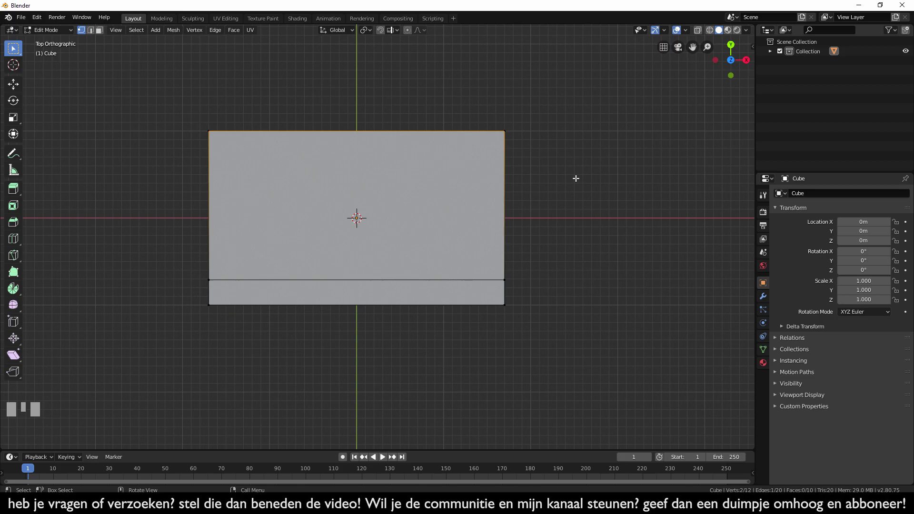
With X-ray on in Top view, scale the back top edge narrower along X.
{"action": "left_click_drag", "start_coordinate": [638, 211], "coordinate": [700, 32]}
{"action": "left_click", "coordinate": [701, 31]}
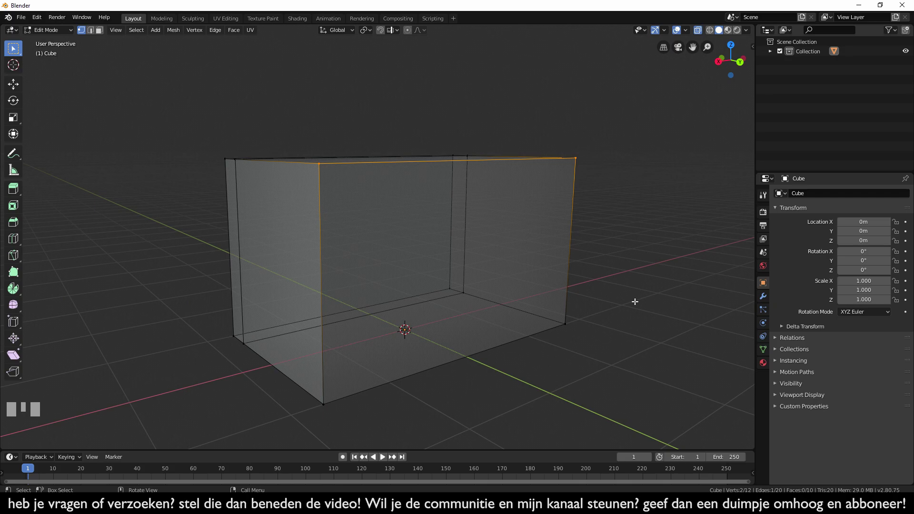
{"action": "key", "text": "KP_7"}
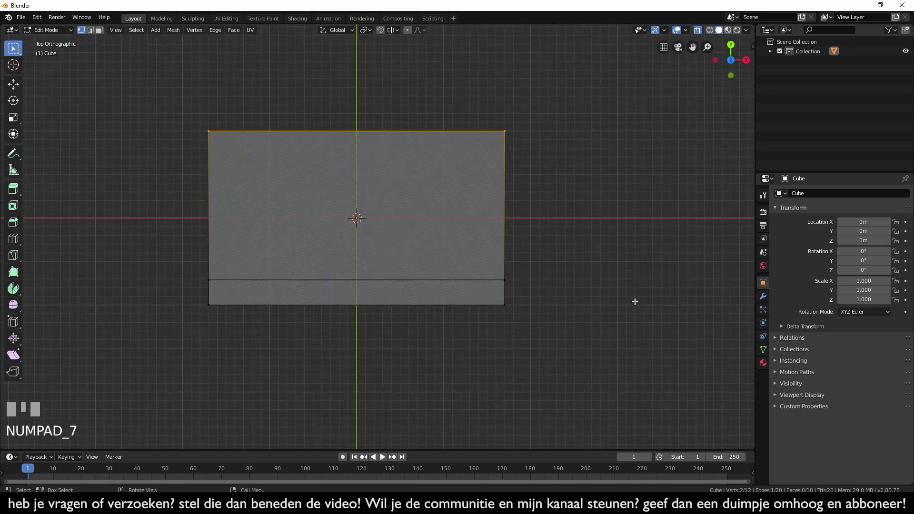
{"action": "key", "text": "alt+a"}
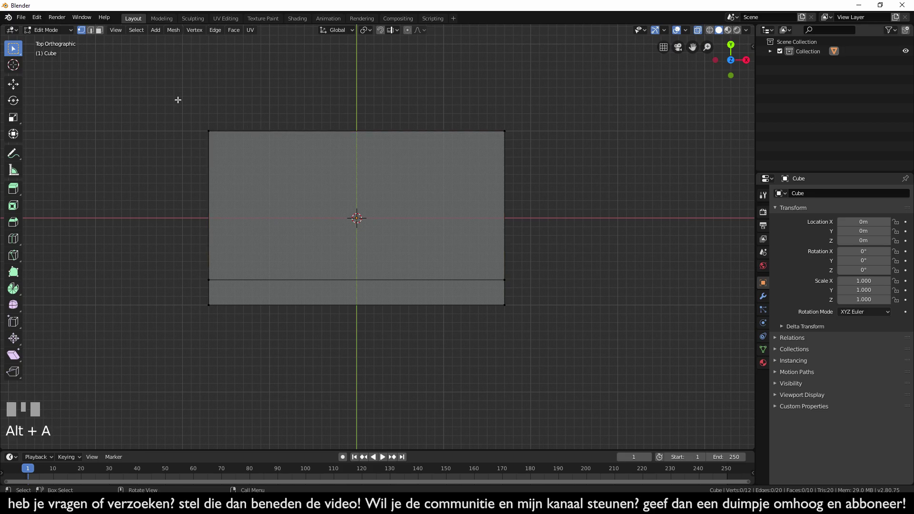
{"action": "left_click", "coordinate": [177, 98]}
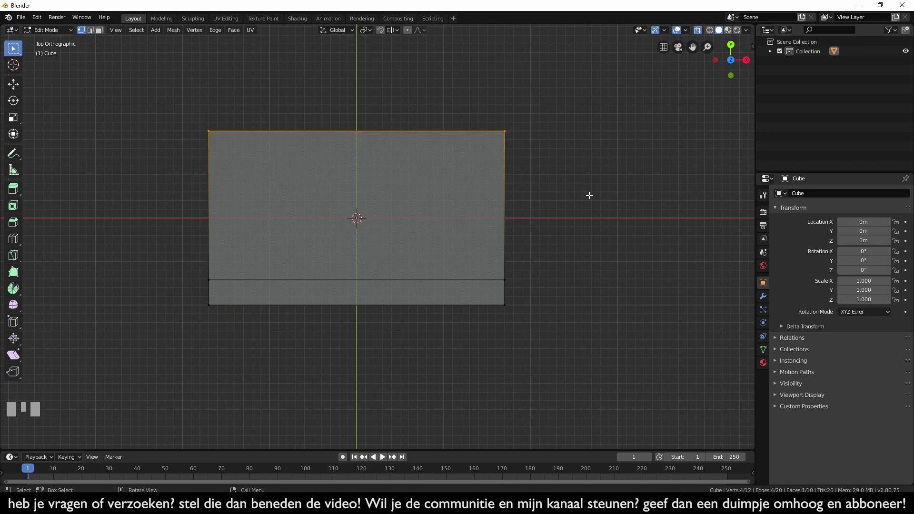
{"action": "left_click_drag", "start_coordinate": [650, 220], "coordinate": [522, 165]}
{"action": "key", "text": "KP_7"}
{"action": "key", "text": "s"}
{"action": "left_click", "coordinate": [522, 165]}
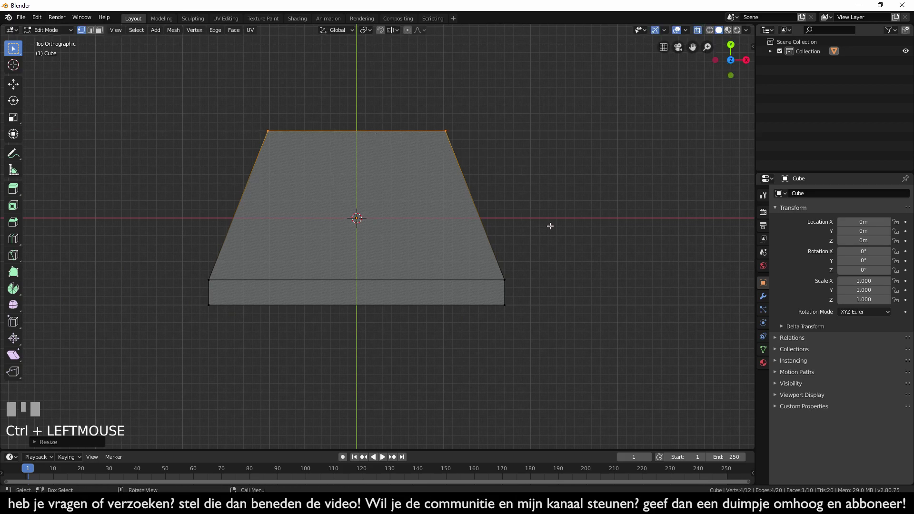
Orbit around the tapered block and switch to the side view.
{"action": "left_click_drag", "start_coordinate": [658, 275], "coordinate": [581, 202]}
{"action": "key", "text": "KP_3"}
{"action": "middle_click", "coordinate": [580, 202]}
{"action": "left_click", "coordinate": [581, 202]}
{"action": "left_click_drag", "start_coordinate": [581, 202], "coordinate": [458, 131]}
{"action": "left_click", "coordinate": [458, 132]}
{"action": "left_click_drag", "start_coordinate": [468, 145], "coordinate": [493, 210]}
{"action": "key", "text": "KP_3"}
Lower the back edge along Z to slope the top, inspect the wedge and leave Edit Mode.
{"action": "key", "text": "g"}
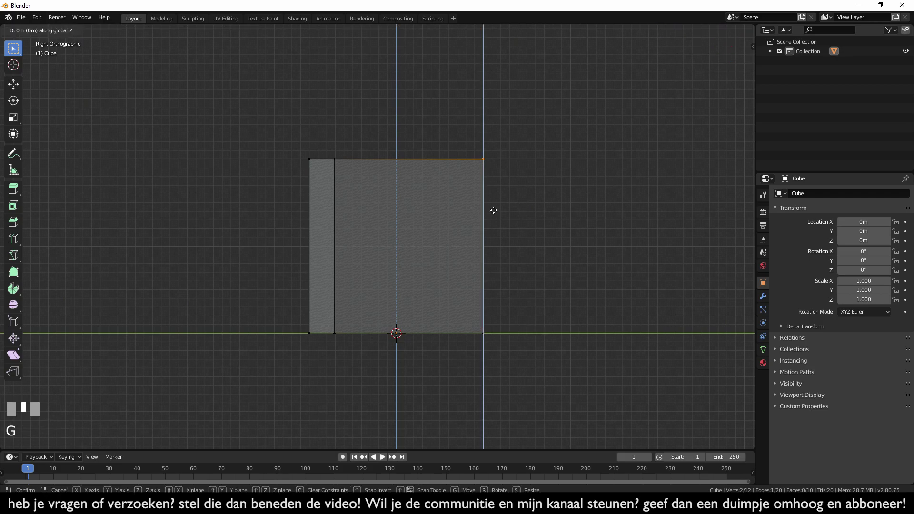
{"action": "left_click", "coordinate": [496, 251]}
{"action": "scroll", "scroll_direction": "down", "scroll_amount": 3}
{"action": "scroll", "scroll_direction": "up", "scroll_amount": 3}
{"action": "left_click_drag", "start_coordinate": [465, 232], "coordinate": [504, 263]}
{"action": "scroll", "scroll_direction": "down", "scroll_amount": 3}
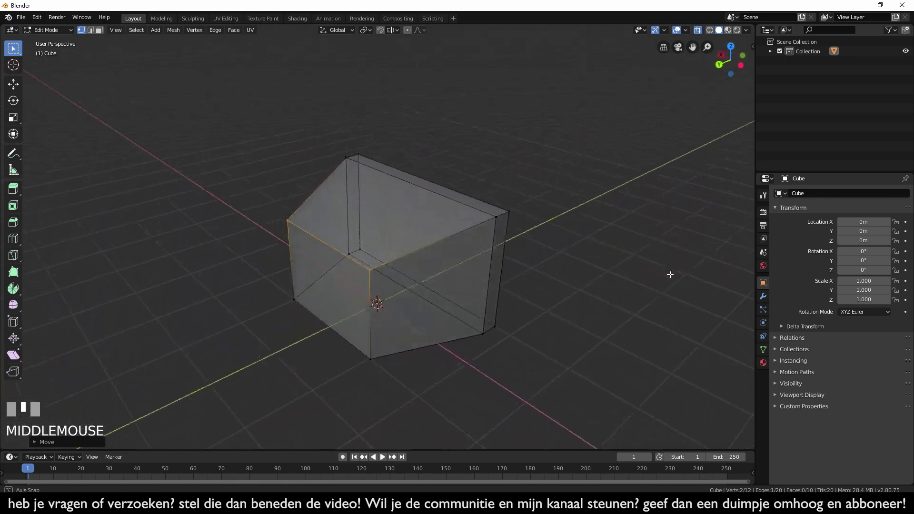
{"action": "left_click_drag", "start_coordinate": [618, 272], "coordinate": [451, 279]}
{"action": "key", "text": "ctrl+KP_Add"}
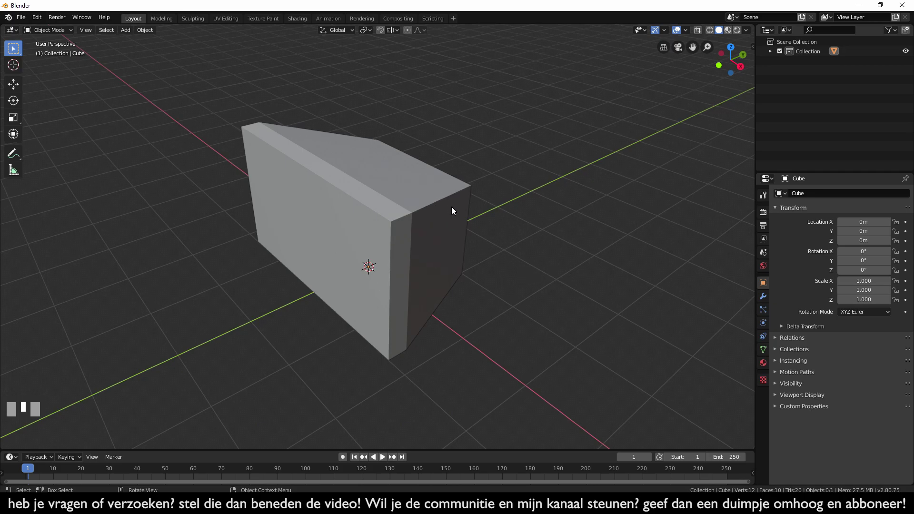
Give one demo cube a Bevel modifier with 0.1 m width and one segment.
{"action": "left_click_drag", "start_coordinate": [678, 300], "coordinate": [466, 264]}
{"action": "left_click", "coordinate": [466, 264]}
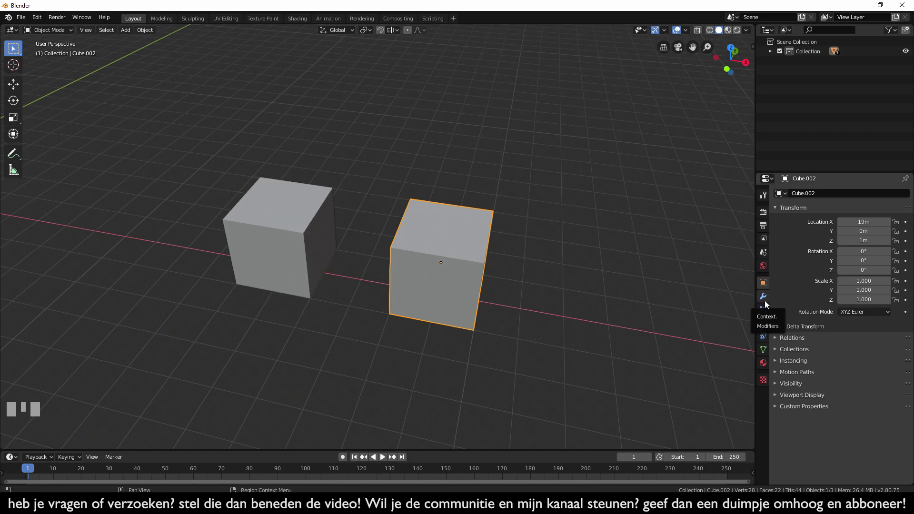
{"action": "left_click", "coordinate": [766, 302]}
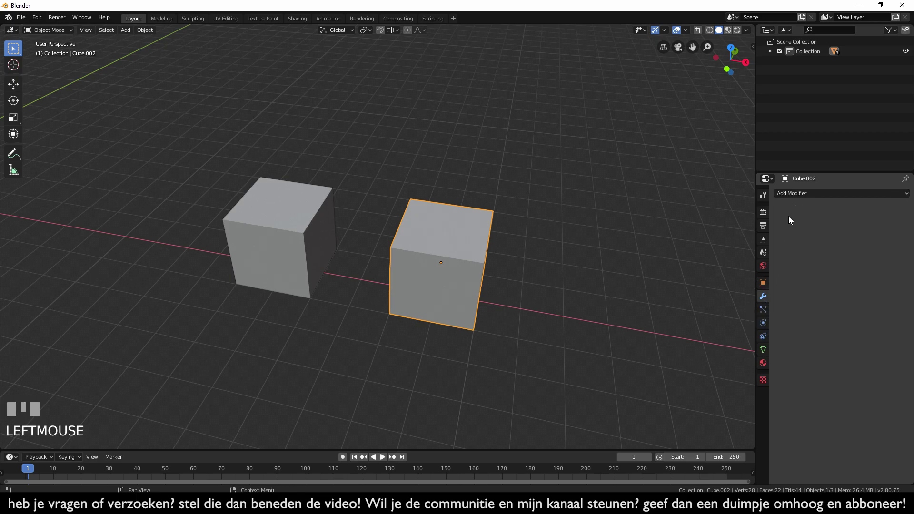
{"action": "left_click_drag", "start_coordinate": [794, 192], "coordinate": [607, 318]}
{"action": "scroll", "scroll_direction": "up", "scroll_amount": 3}
{"action": "scroll", "scroll_direction": "down", "scroll_amount": 3}
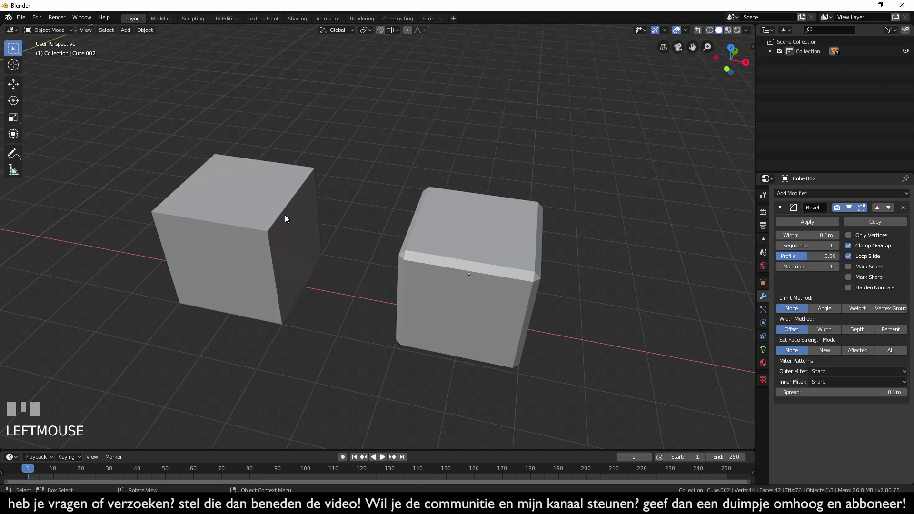
Bevel the left demo cube's top edges with Ctrl+B in Edit Mode.
{"action": "left_click", "coordinate": [287, 216]}
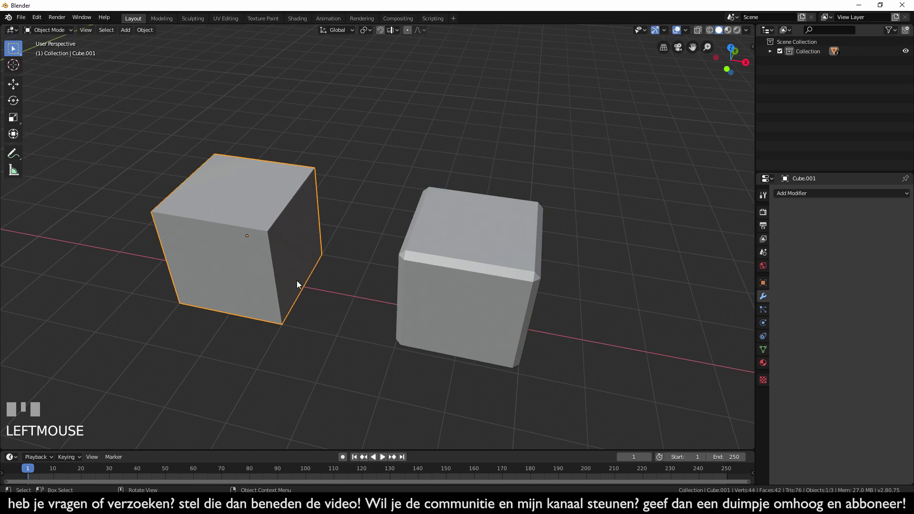
{"action": "key", "text": "Tab"}
{"action": "key", "text": "alt+a"}
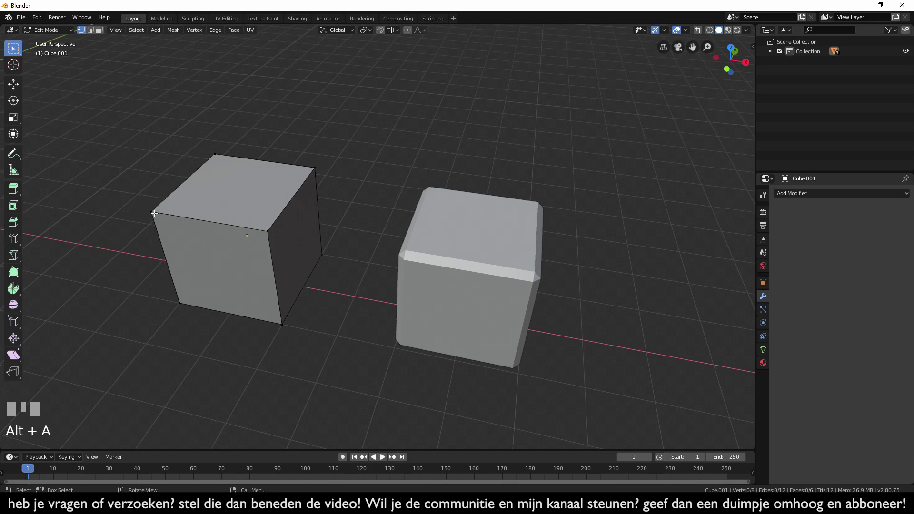
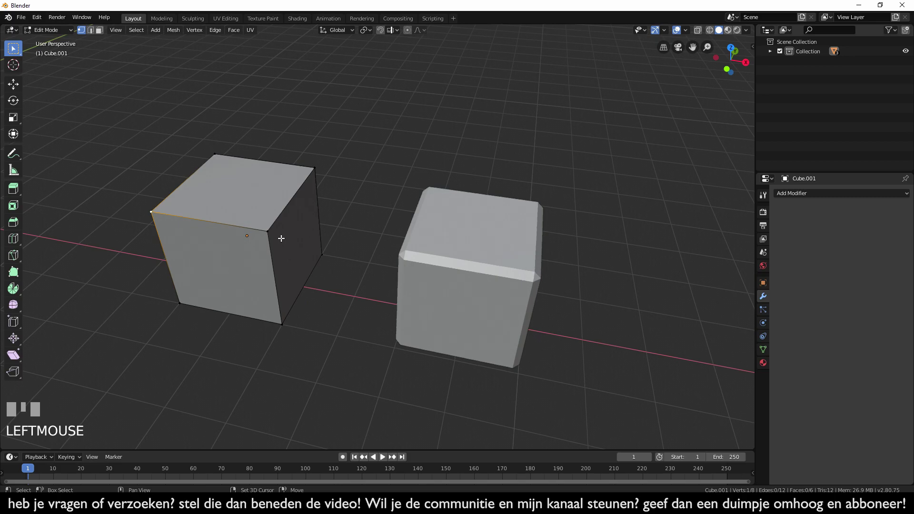
{"action": "left_click", "coordinate": [271, 230]}
{"action": "left_click", "coordinate": [317, 168]}
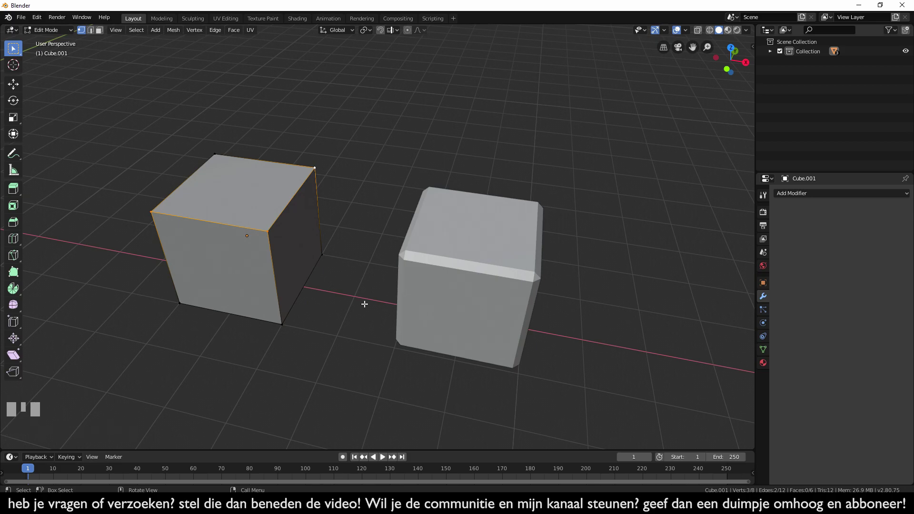
{"action": "key", "text": "ctrl+b"}
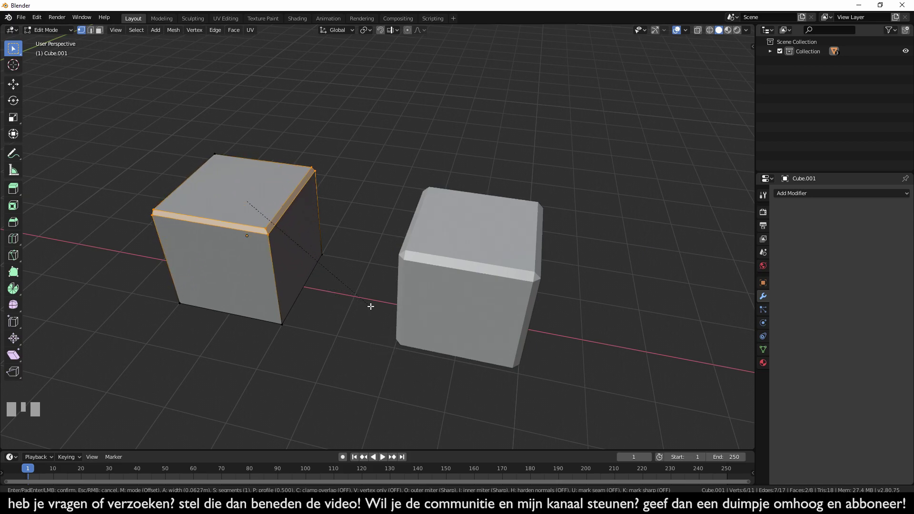
{"action": "left_click", "coordinate": [370, 305]}
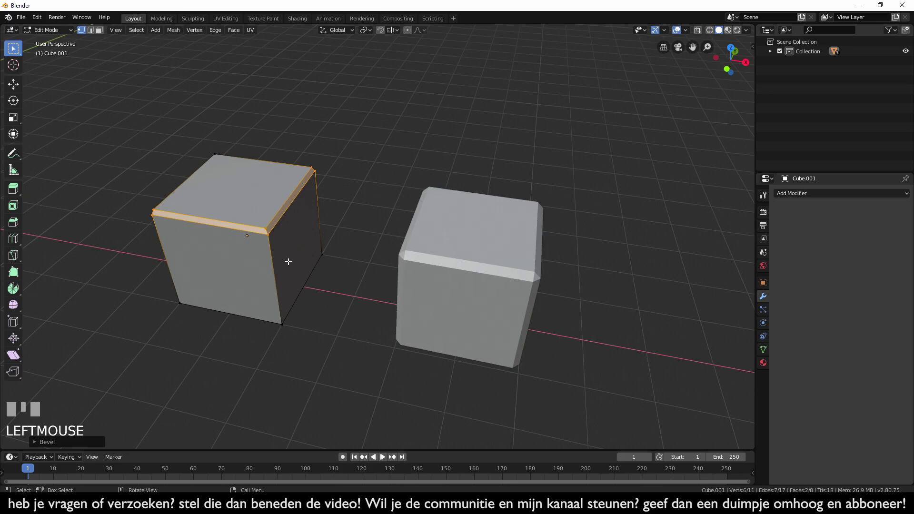
Remove the demo cubes and select the tapered wedge.
{"action": "left_click", "coordinate": [319, 346]}
{"action": "left_click", "coordinate": [179, 301]}
{"action": "left_click", "coordinate": [281, 321]}
{"action": "left_click", "coordinate": [328, 242]}
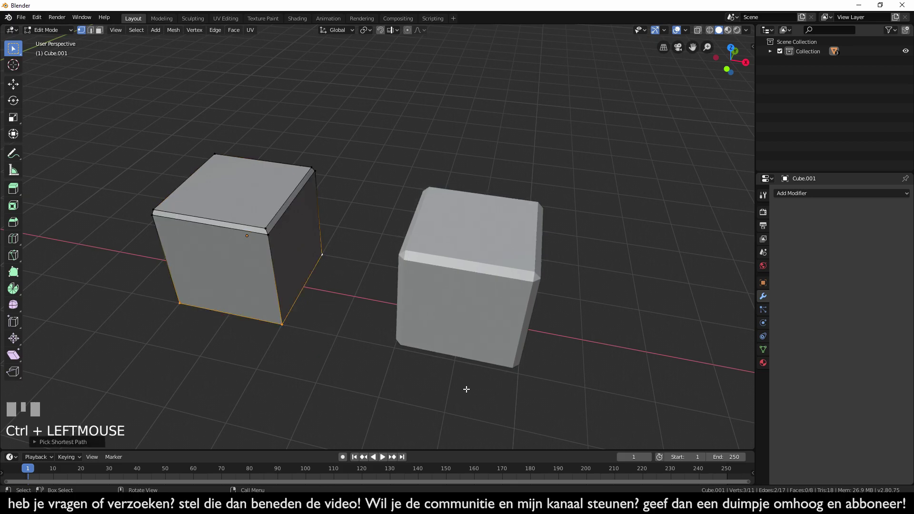
{"action": "key", "text": "ctrl+b"}
{"action": "left_click", "coordinate": [502, 424]}
{"action": "left_click_drag", "start_coordinate": [478, 379], "coordinate": [333, 238]}
{"action": "left_click", "coordinate": [333, 238]}
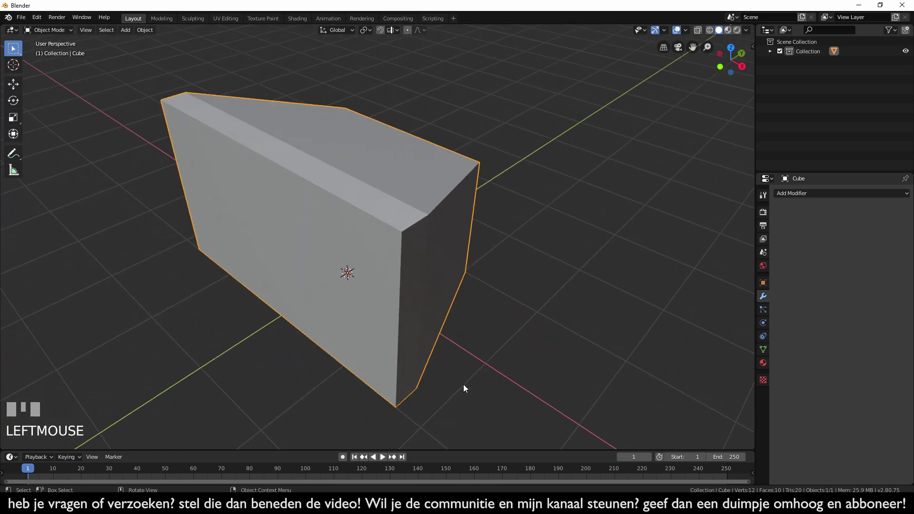
Select all the wedge's edges, try a bevel and cancel it.
{"action": "key", "text": "Tab"}
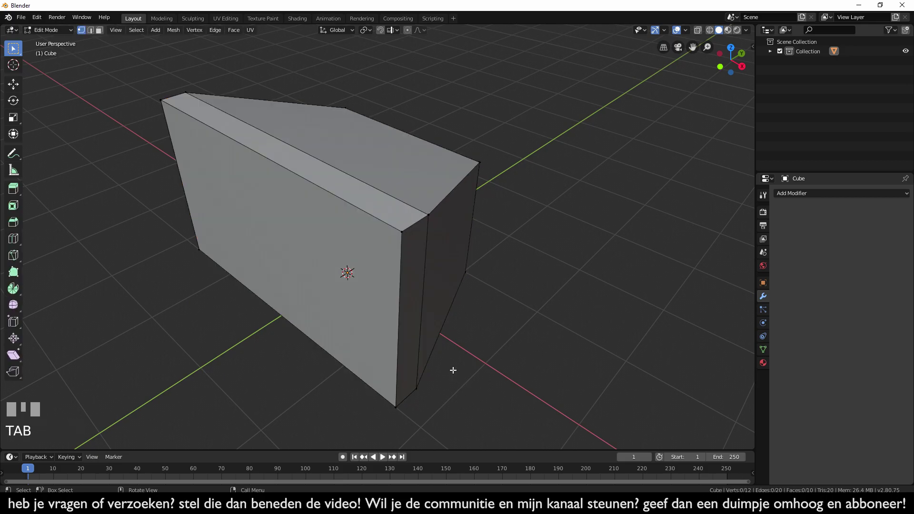
{"action": "key", "text": "a"}
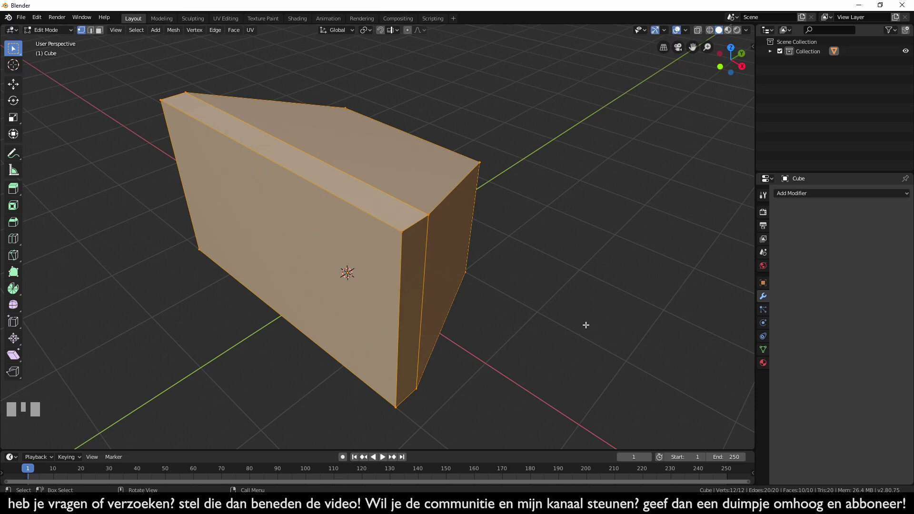
{"action": "key", "text": "ctrl+b"}
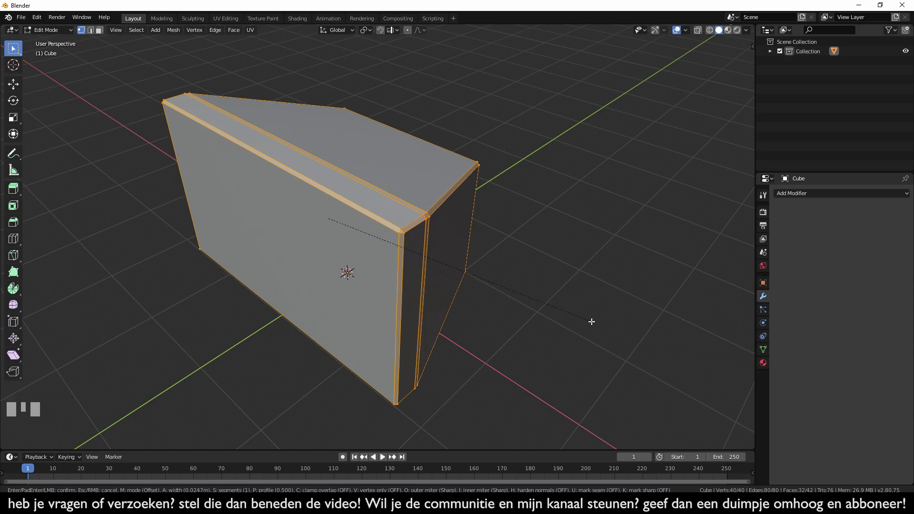
{"action": "key", "text": "Escape"}
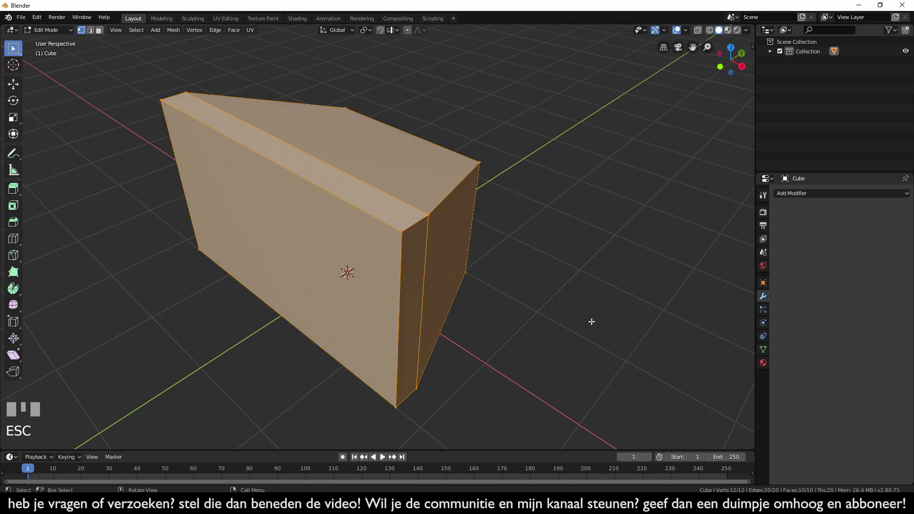
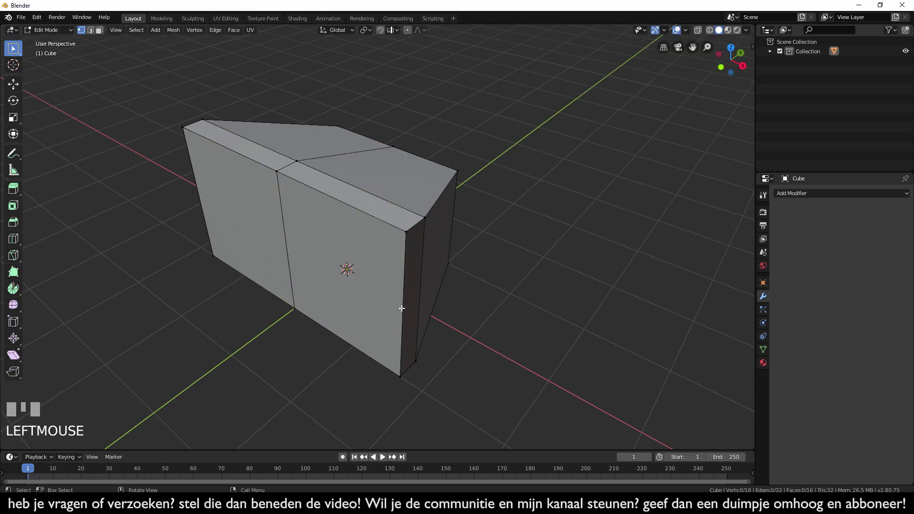
Add a horizontal edge loop around the wedge and bevel the top and corner edges.
{"action": "key", "text": "ctrl+r"}
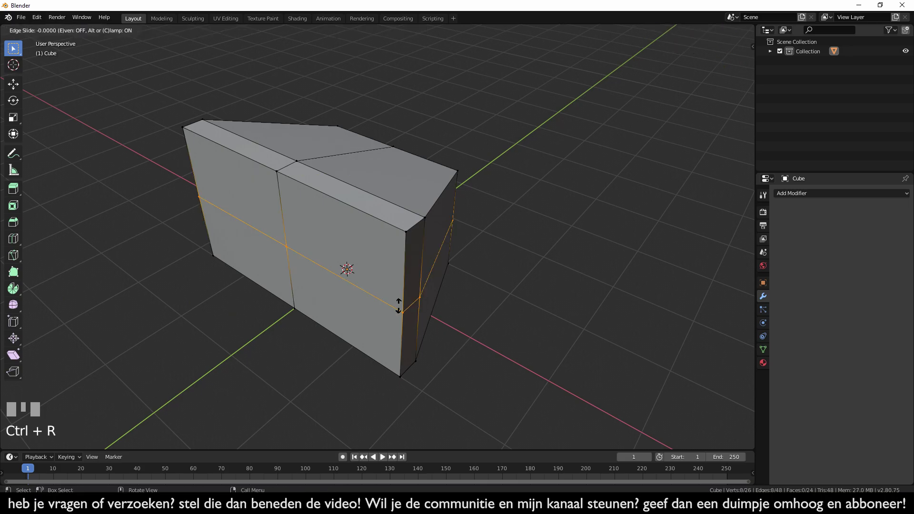
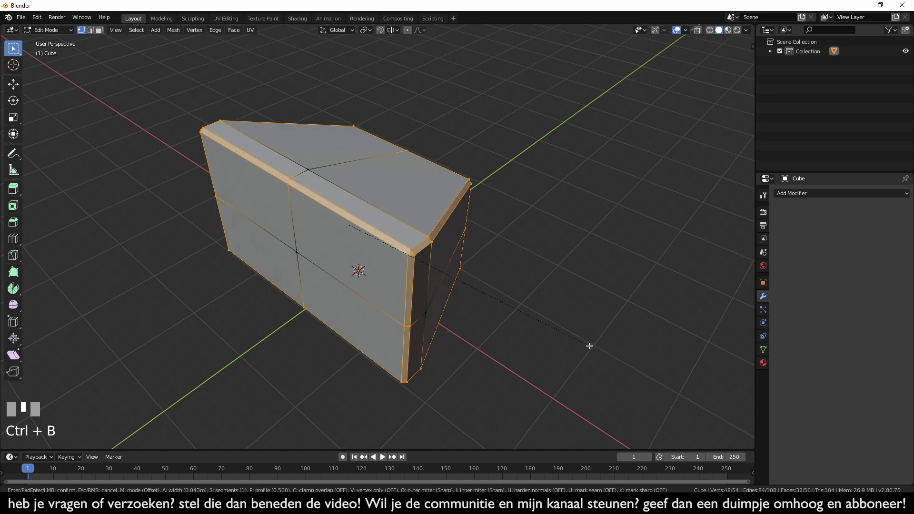
{"action": "left_click", "coordinate": [589, 344]}
{"action": "left_click_drag", "start_coordinate": [525, 373], "coordinate": [408, 358]}
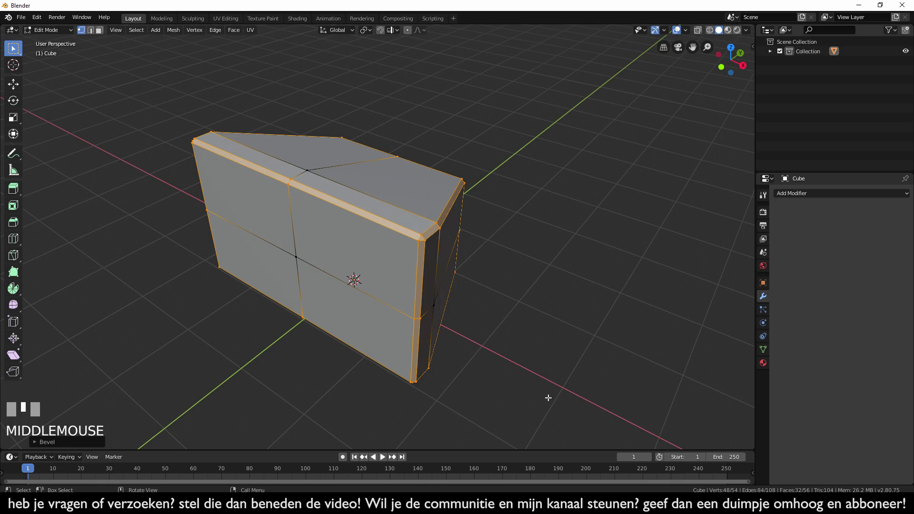
{"action": "left_click_drag", "start_coordinate": [542, 395], "coordinate": [528, 406]}
{"action": "key", "text": "alt+a"}
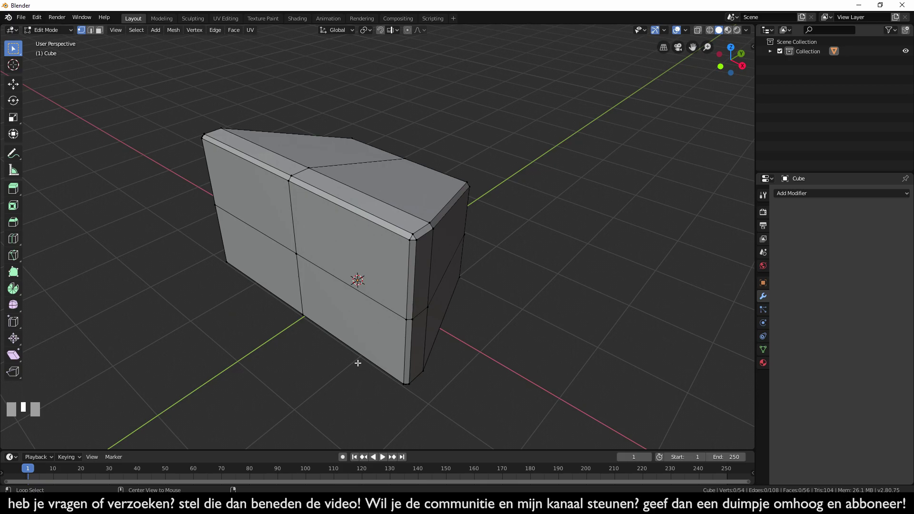
Select the block's horizontal and vertical middle edge loops for removal.
{"action": "left_click", "coordinate": [332, 275]}
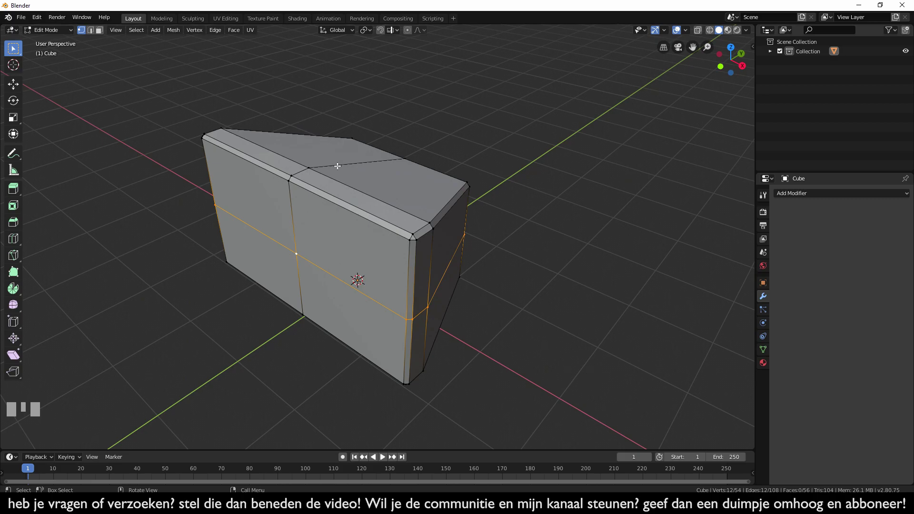
{"action": "left_click", "coordinate": [337, 165]}
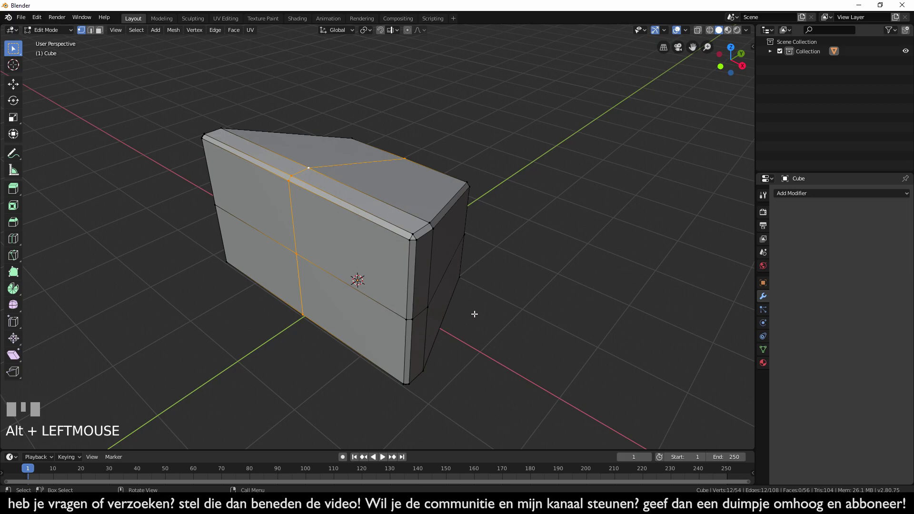
Delete the faces along the selected loops, leaving the wedge split open.
{"action": "key", "text": "x"}
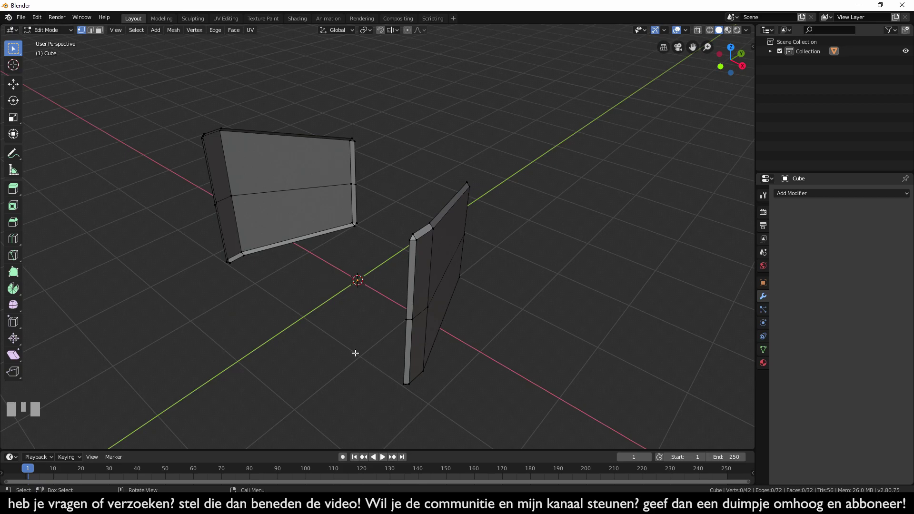
{"action": "left_click_drag", "start_coordinate": [386, 374], "coordinate": [175, 258]}
{"action": "scroll", "scroll_direction": "up", "scroll_amount": 3}
{"action": "scroll", "scroll_direction": "up", "scroll_amount": 3}
Fill the opening between the two wall sections with a new face from its four corners.
{"action": "left_click", "coordinate": [175, 258]}
{"action": "left_click", "coordinate": [343, 171]}
{"action": "left_click", "coordinate": [537, 230]}
{"action": "left_click", "coordinate": [576, 413]}
{"action": "key", "text": "f"}
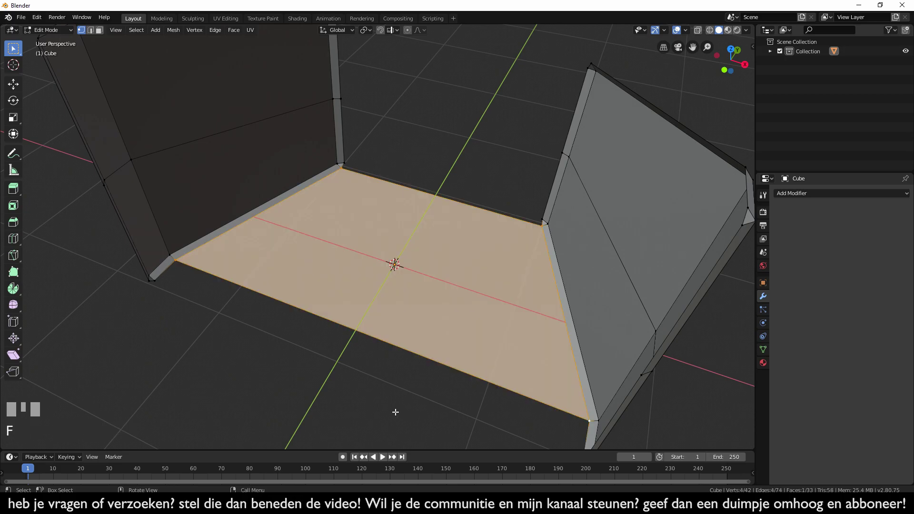
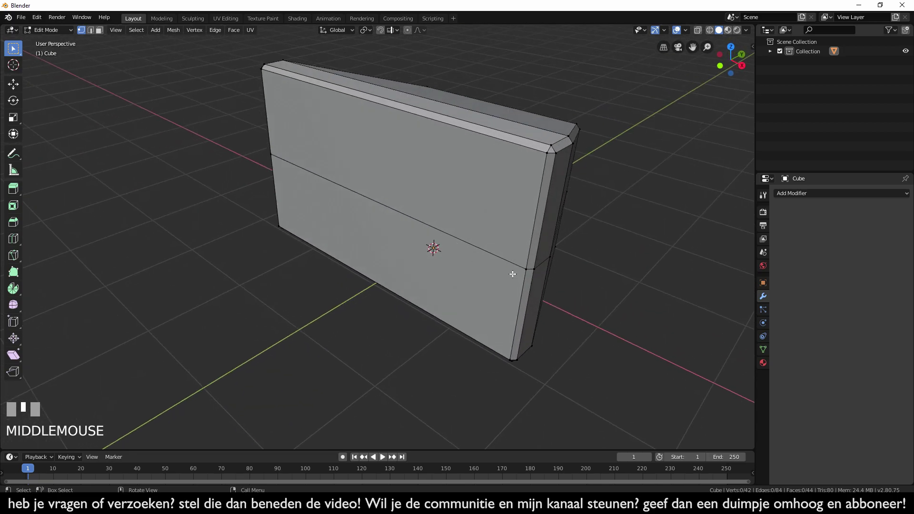
Delete the faces along the horizontal middle loop, splitting the block in two.
{"action": "left_click_drag", "start_coordinate": [524, 285], "coordinate": [431, 278]}
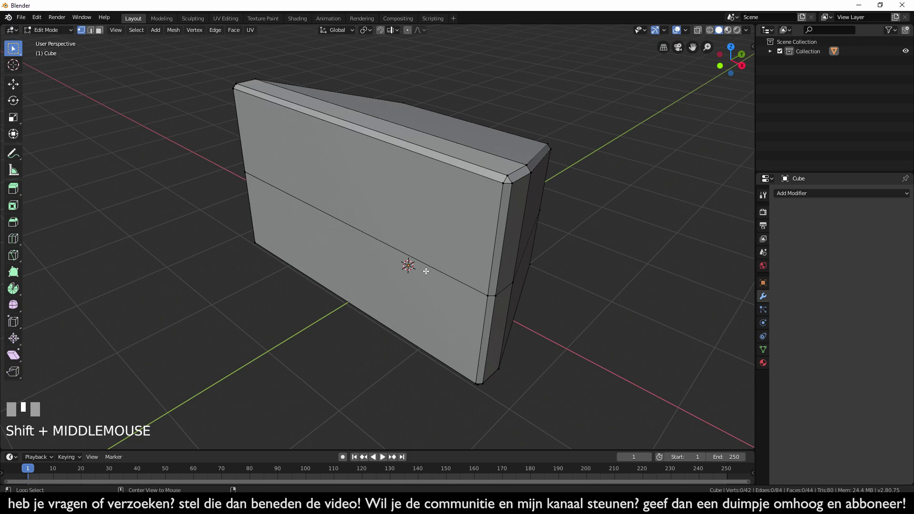
{"action": "left_click", "coordinate": [425, 260]}
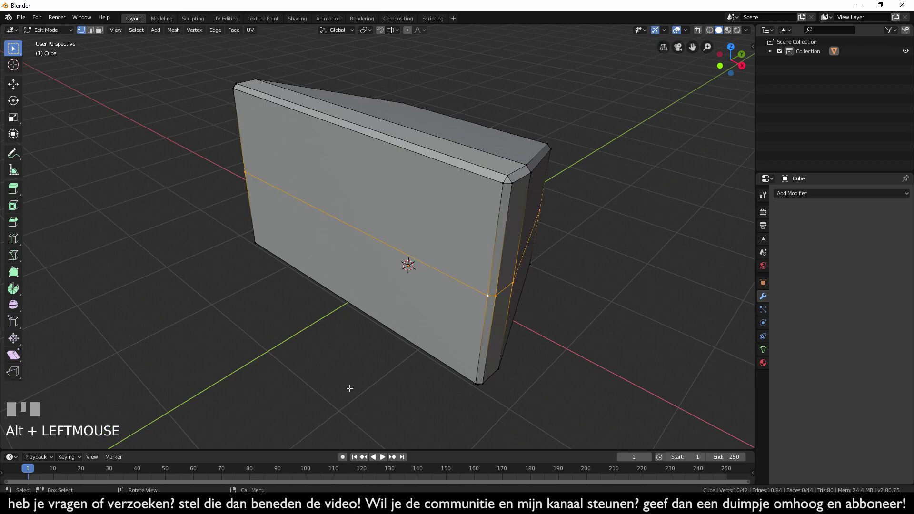
{"action": "key", "text": "x"}
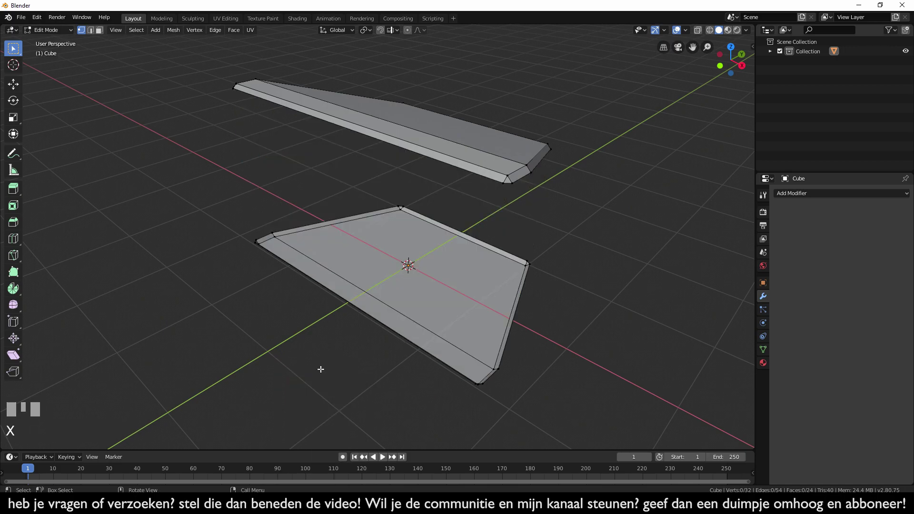
{"action": "left_click_drag", "start_coordinate": [317, 371], "coordinate": [353, 370]}
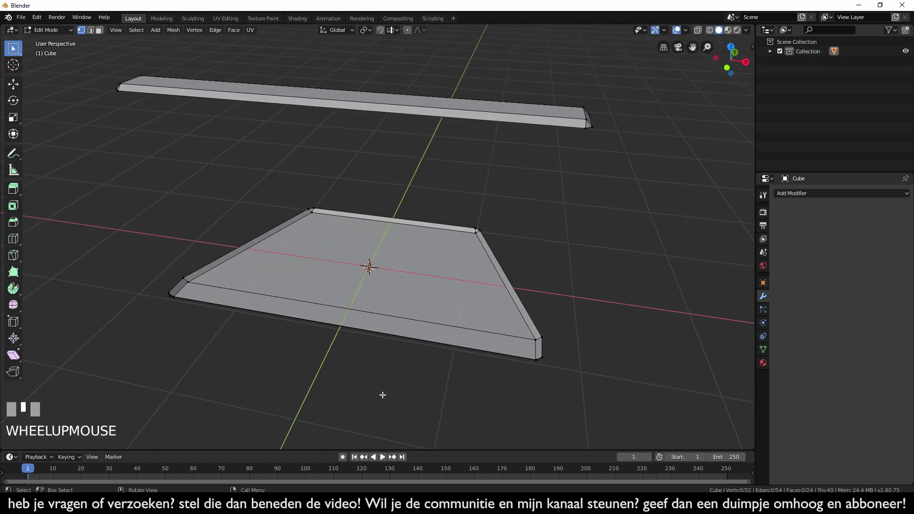
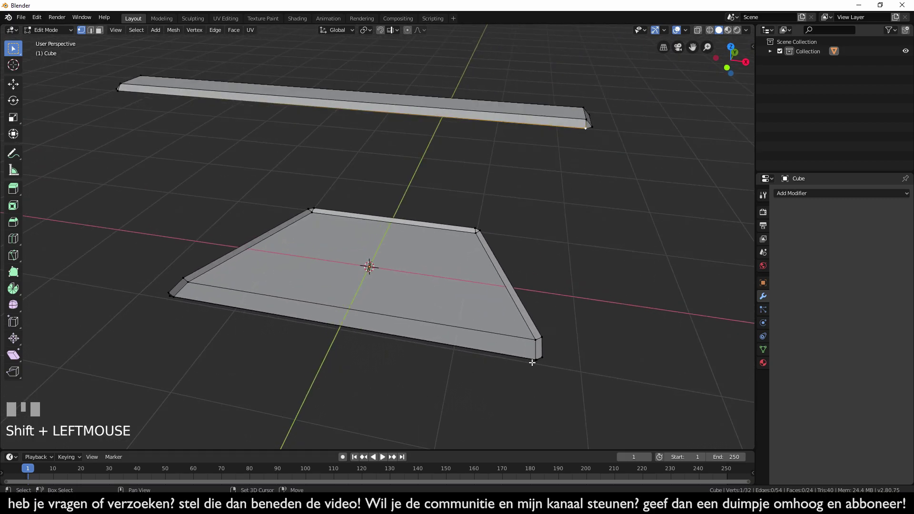
Select the corners of the first gap between the pieces and fill it with a face.
{"action": "left_click", "coordinate": [533, 362]}
{"action": "left_click_drag", "start_coordinate": [545, 384], "coordinate": [693, 324]}
{"action": "left_click", "coordinate": [693, 323]}
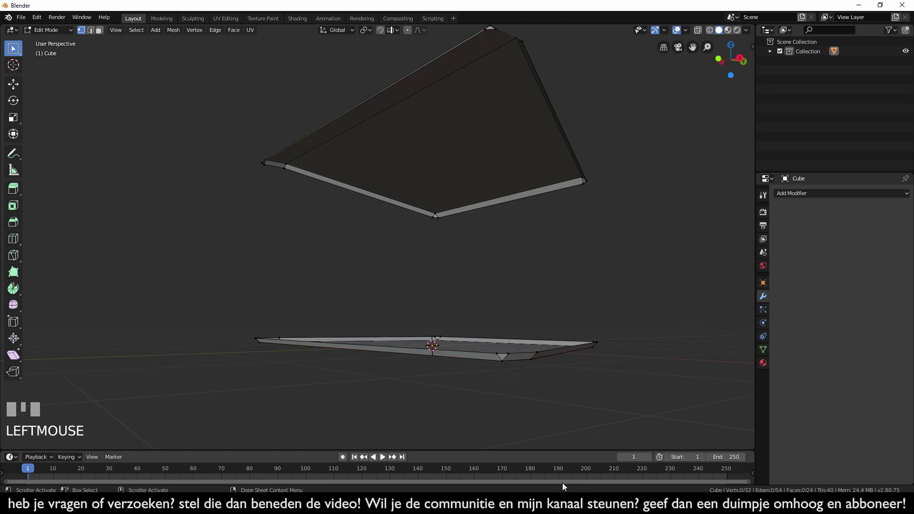
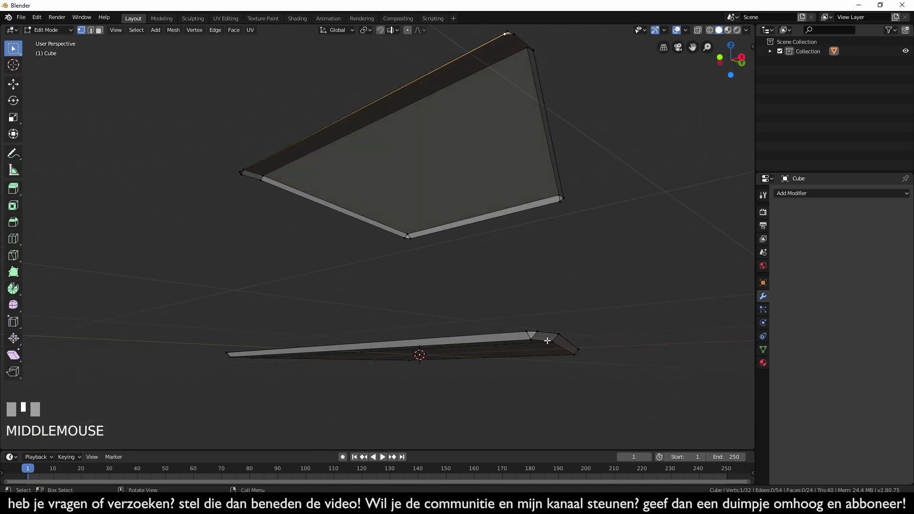
{"action": "left_click", "coordinate": [529, 341]}
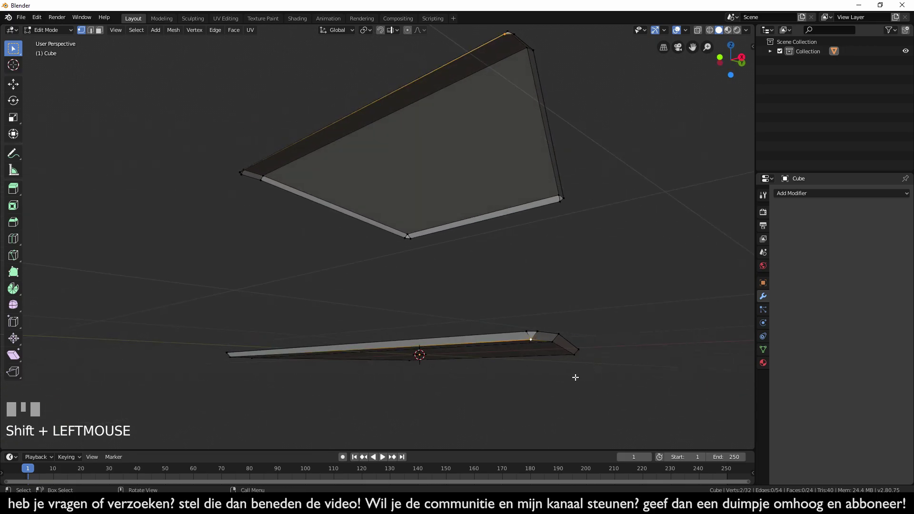
{"action": "key", "text": "ctrl+z"}
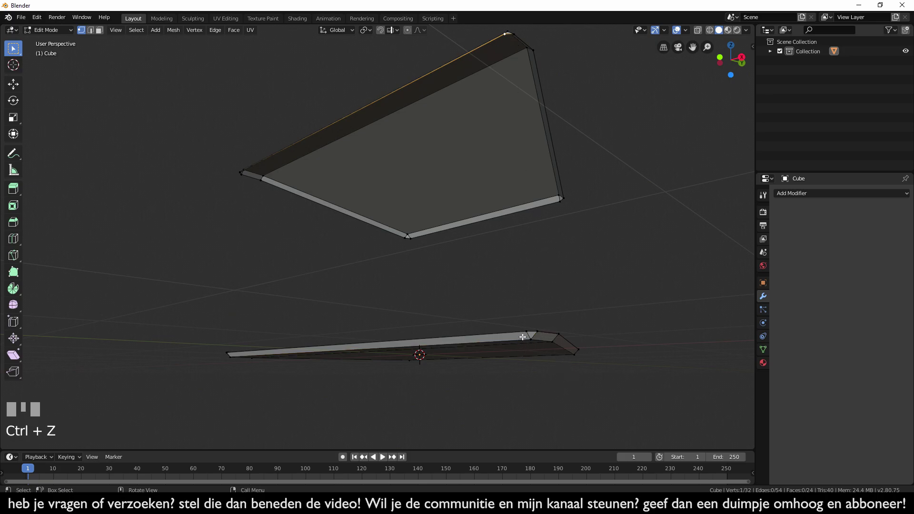
{"action": "left_click", "coordinate": [525, 330]}
{"action": "left_click_drag", "start_coordinate": [342, 300], "coordinate": [365, 313]}
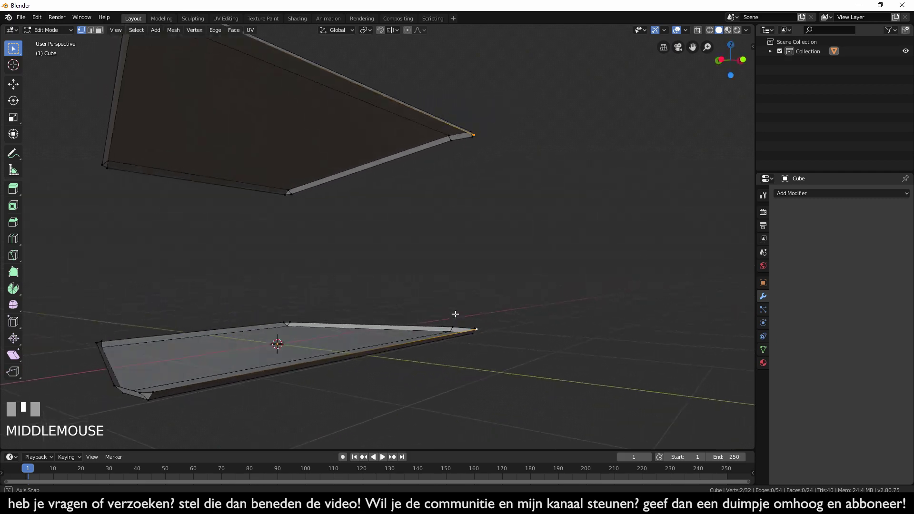
{"action": "left_click", "coordinate": [157, 393]}
{"action": "left_click_drag", "start_coordinate": [205, 350], "coordinate": [203, 376]}
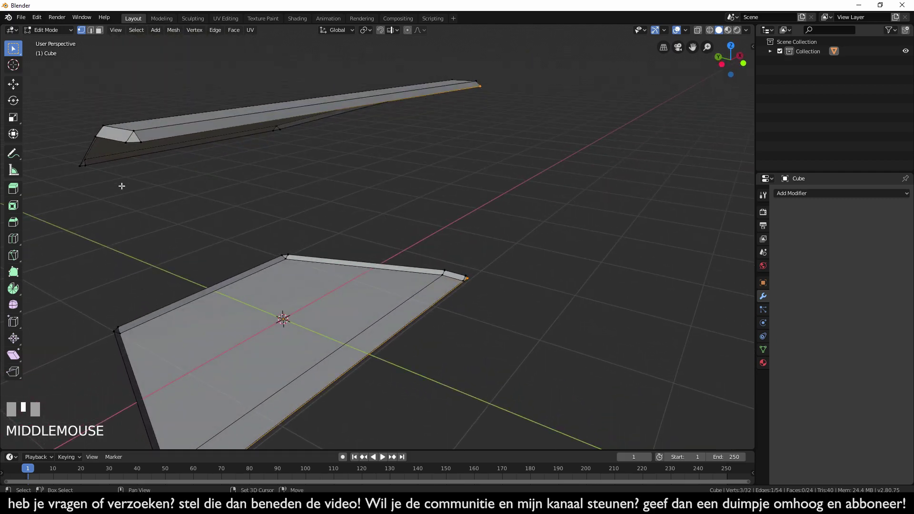
{"action": "left_click", "coordinate": [139, 144]}
{"action": "left_click", "coordinate": [144, 139]}
{"action": "left_click_drag", "start_coordinate": [502, 305], "coordinate": [505, 380]}
{"action": "key", "text": "f"}
Fill the remaining gap sides with faces from their opposite edges.
{"action": "left_click", "coordinate": [506, 380]}
{"action": "left_click_drag", "start_coordinate": [483, 379], "coordinate": [321, 80]}
{"action": "scroll", "scroll_direction": "down", "scroll_amount": 3}
{"action": "left_click", "coordinate": [321, 80]}
{"action": "left_click", "coordinate": [325, 396]}
{"action": "left_click_drag", "start_coordinate": [369, 399], "coordinate": [416, 409]}
{"action": "key", "text": "f"}
{"action": "key", "text": "f"}
{"action": "key", "text": "f"}
Close the last open side with a face so the block is solid again.
{"action": "left_click", "coordinate": [416, 409]}
{"action": "left_click_drag", "start_coordinate": [349, 407], "coordinate": [543, 380]}
{"action": "key", "text": "ctrl+z"}
{"action": "key", "text": "f"}
{"action": "left_click", "coordinate": [543, 380]}
{"action": "left_click_drag", "start_coordinate": [543, 380], "coordinate": [643, 342]}
{"action": "scroll", "scroll_direction": "down", "scroll_amount": 3}
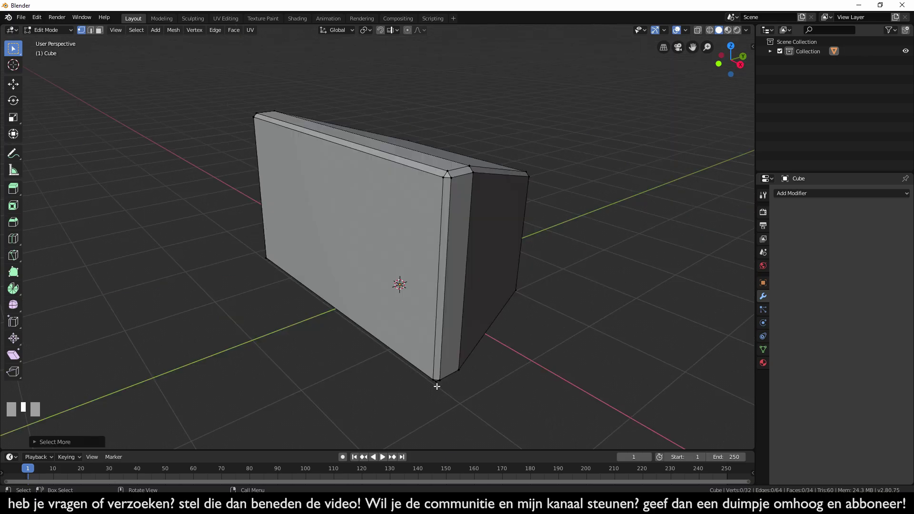
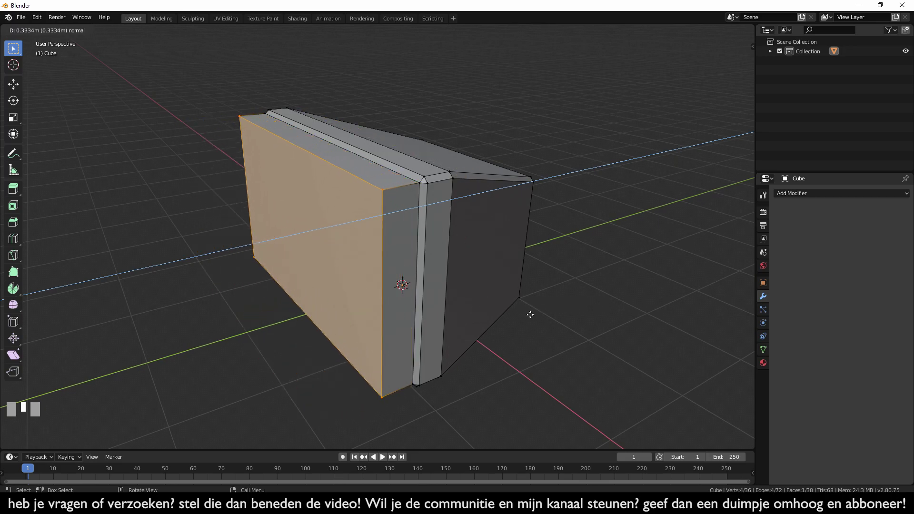
Cancel the trial push of the inset front face, leaving it flush with the block.
{"action": "key", "text": "Escape"}
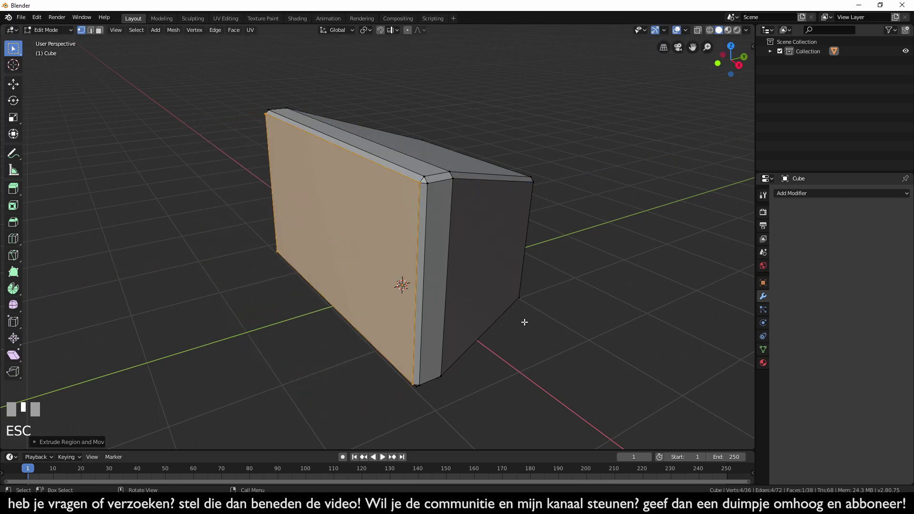
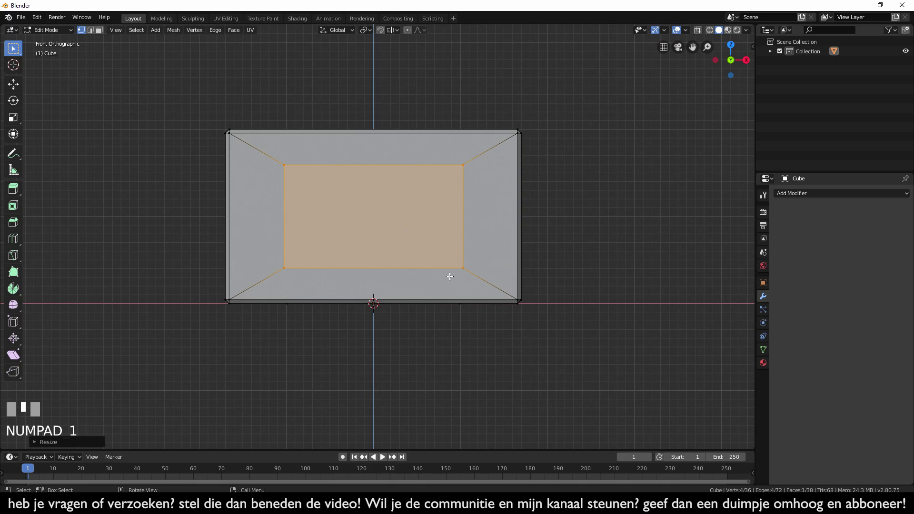
Scale the inset front panel wider along X, leaving a narrow border frame.
{"action": "scroll", "scroll_direction": "up", "scroll_amount": 3}
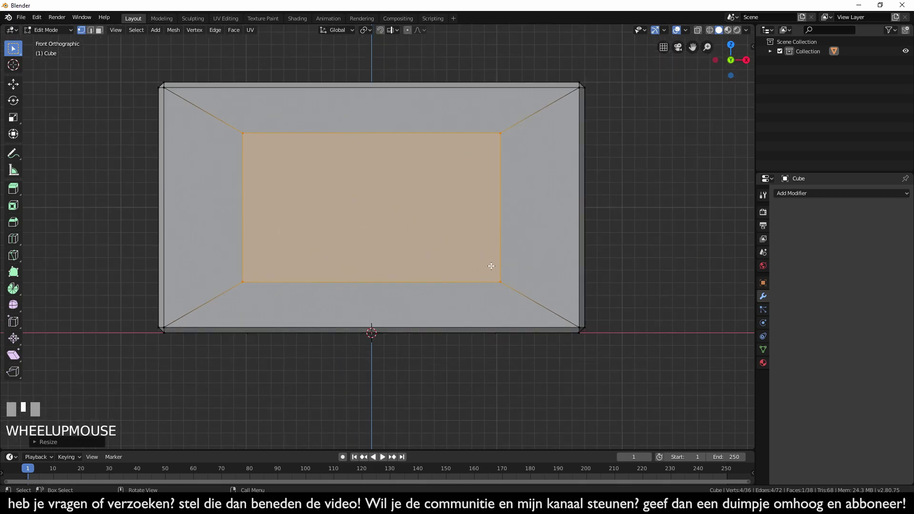
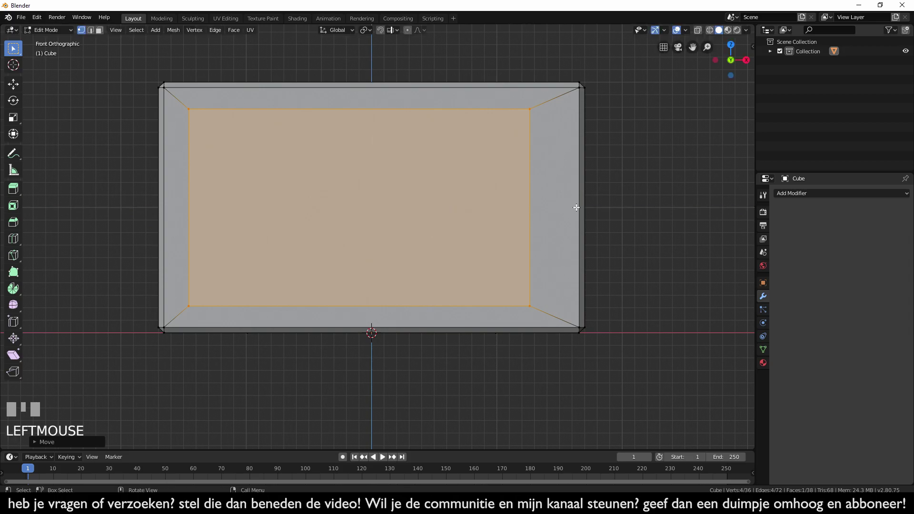
{"action": "key", "text": "s"}
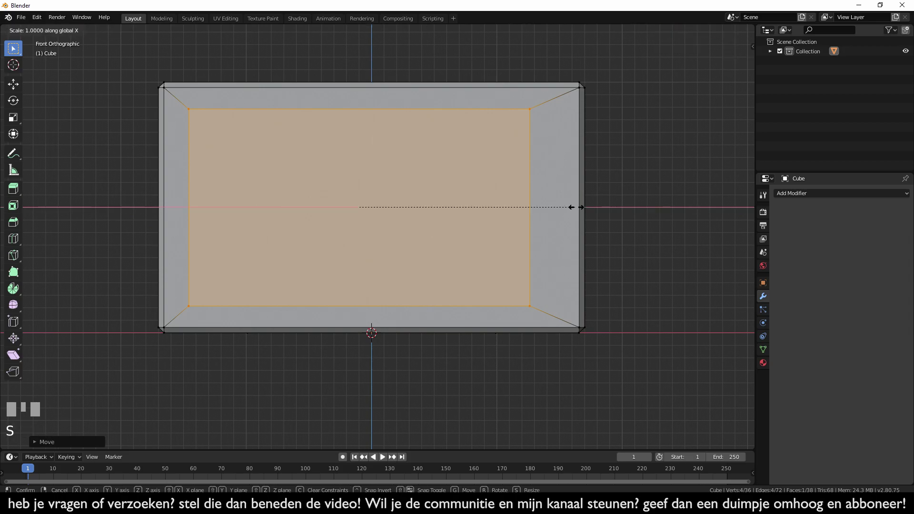
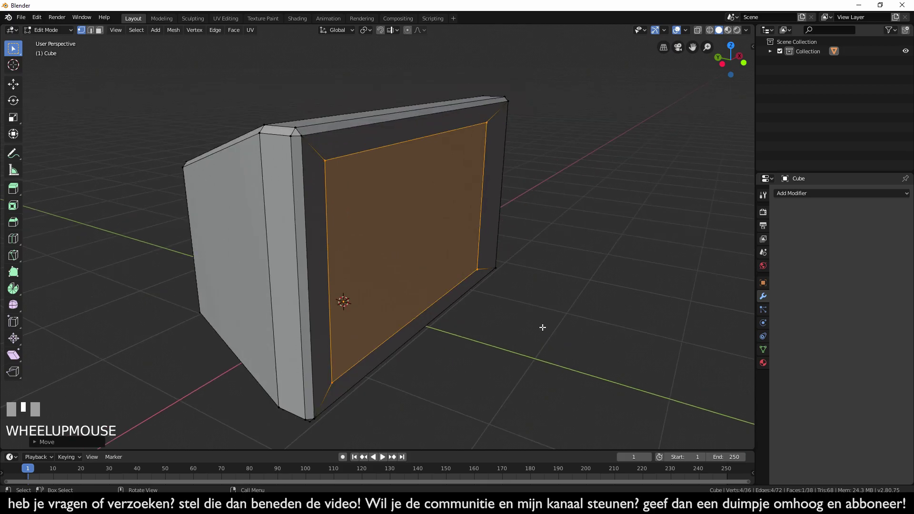
Extrude the inner panel face inward to recess it inside the frame.
{"action": "key", "text": "e"}
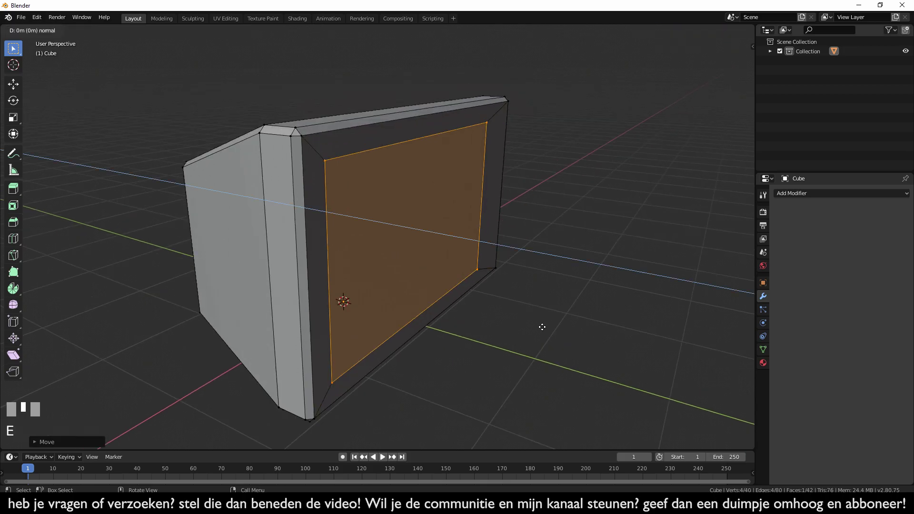
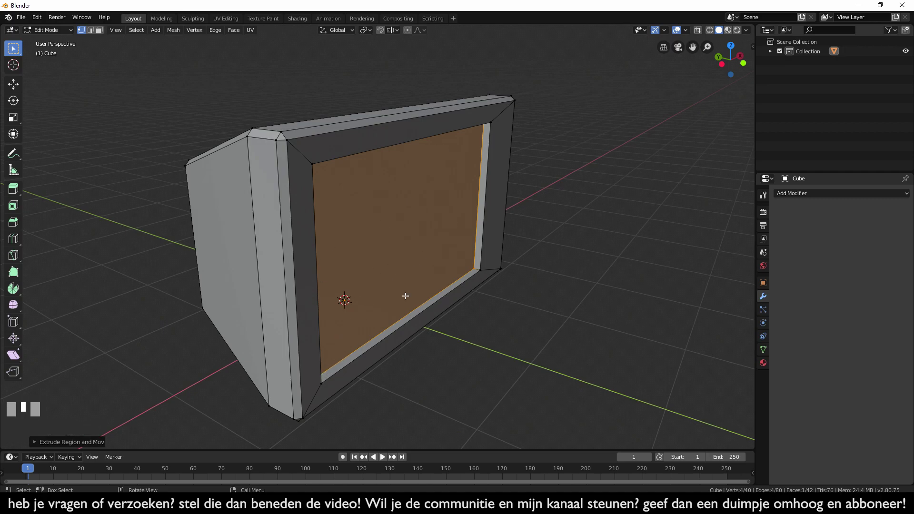
{"action": "left_click_drag", "start_coordinate": [493, 355], "coordinate": [475, 348]}
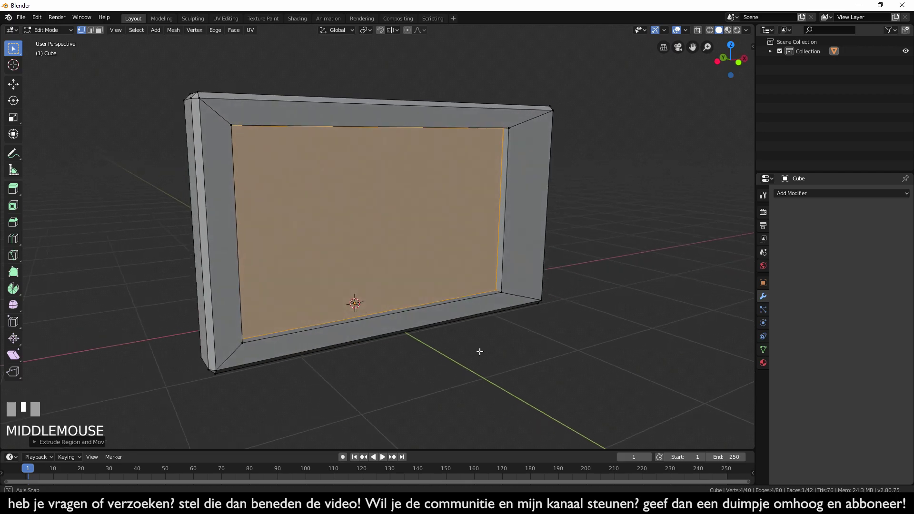
{"action": "left_click_drag", "start_coordinate": [485, 352], "coordinate": [549, 338]}
Select the recess's inner rim edge loop and start bevelling it.
{"action": "left_click", "coordinate": [549, 337]}
{"action": "left_click", "coordinate": [698, 233]}
{"action": "scroll", "scroll_direction": "up", "scroll_amount": 3}
{"action": "left_click_drag", "start_coordinate": [541, 397], "coordinate": [492, 275]}
{"action": "left_click", "coordinate": [492, 275]}
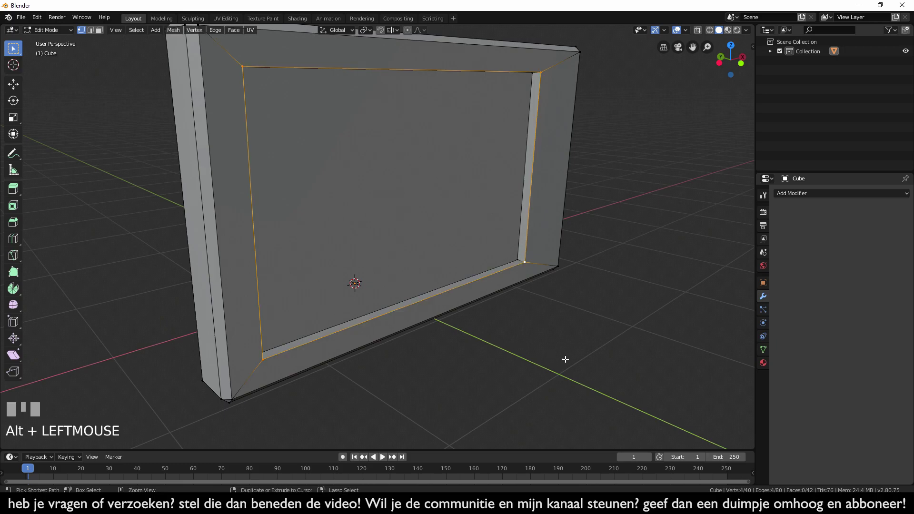
{"action": "key", "text": "ctrl+b"}
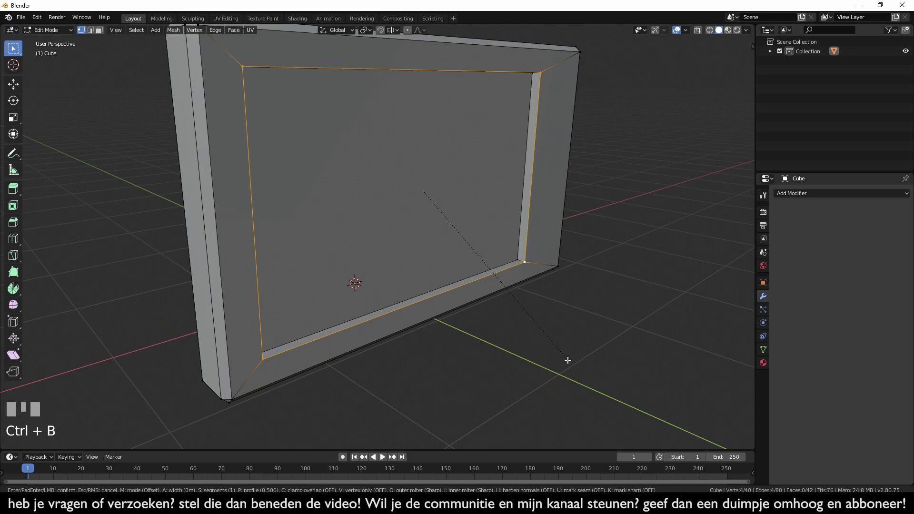